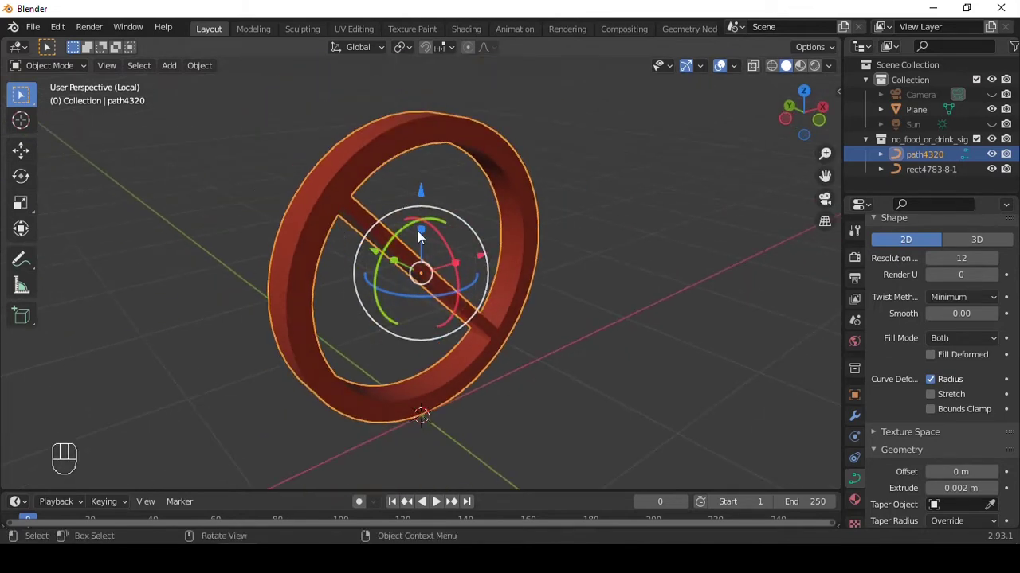
- Duplicate the path4320 ring curve as a hidden backup and convert the original ring to a mesh
{"action": "middle_click", "coordinate": [483, 214]}
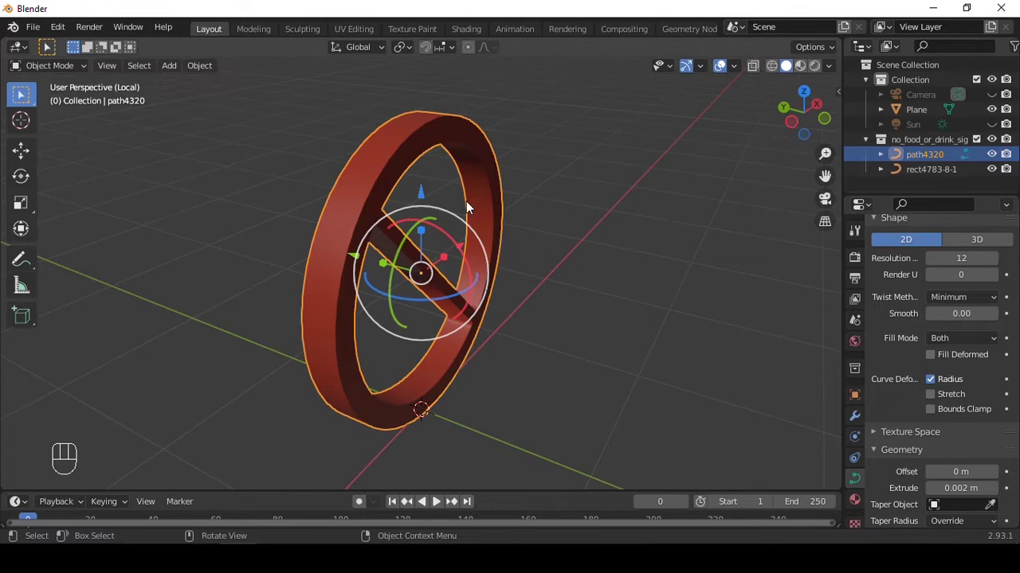
{"action": "key", "text": "shift+d"}
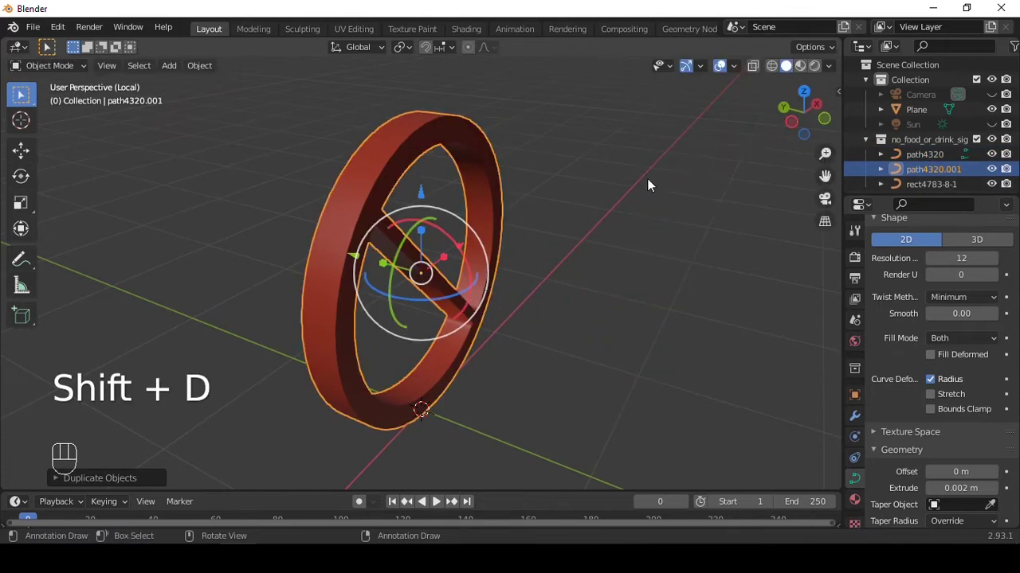
{"action": "left_click_drag", "start_coordinate": [462, 162], "coordinate": [437, 173]}
{"action": "key", "text": "h"}
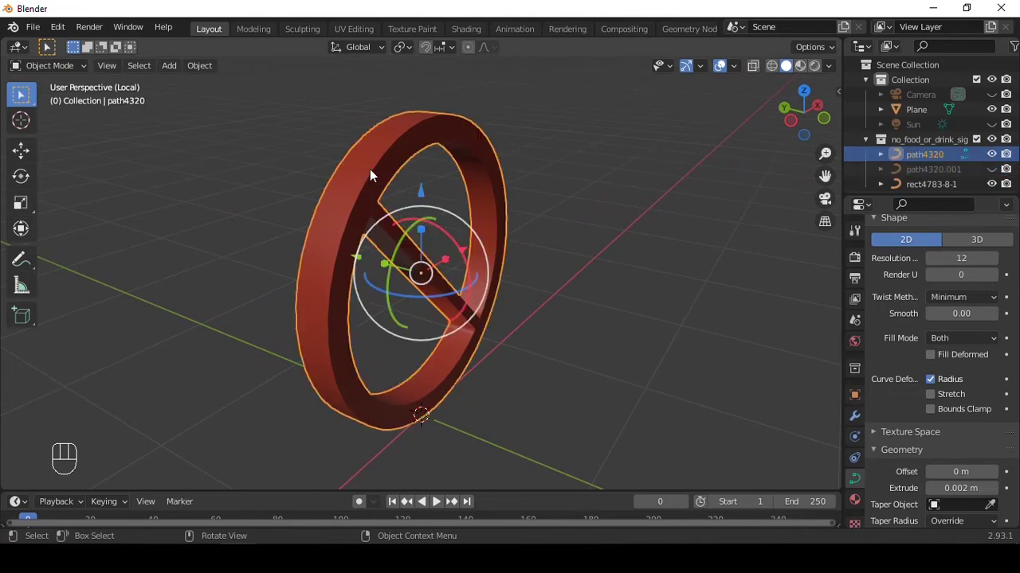
{"action": "middle_click", "coordinate": [374, 162]}
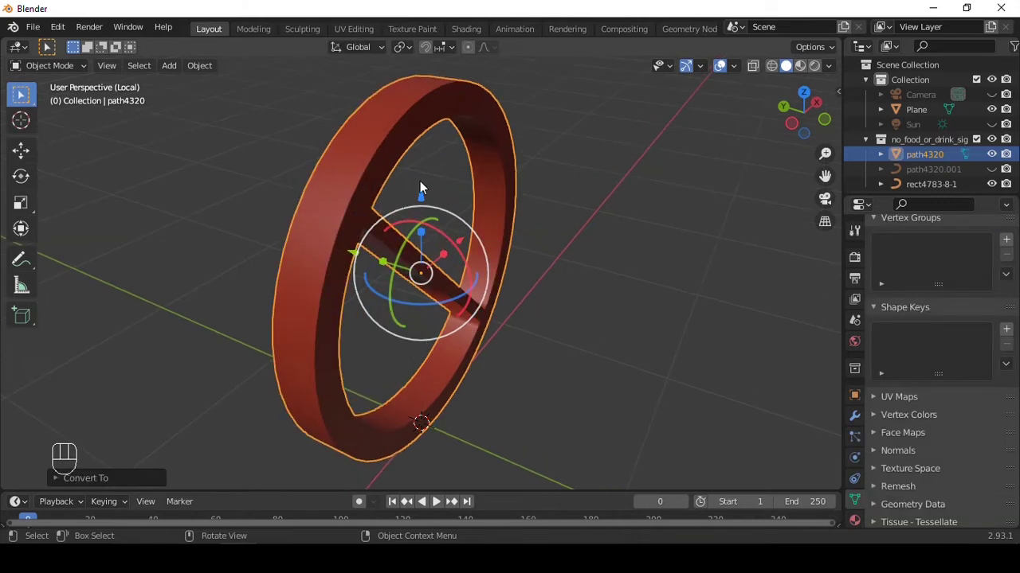
- In Edit Mode with face select, separate the ring's outer band into its own object
{"action": "key", "text": "Tab"}
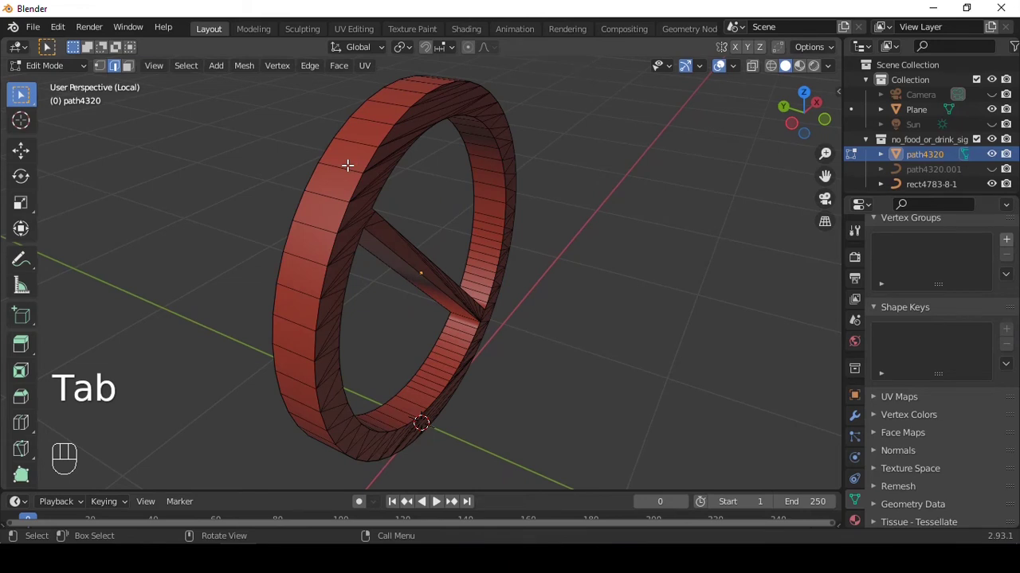
{"action": "key", "text": "3"}
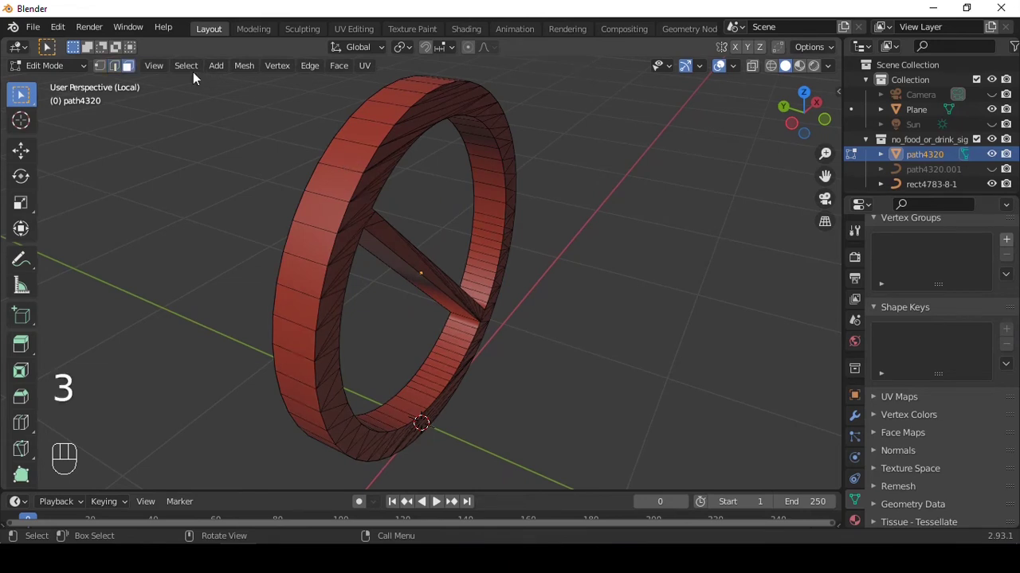
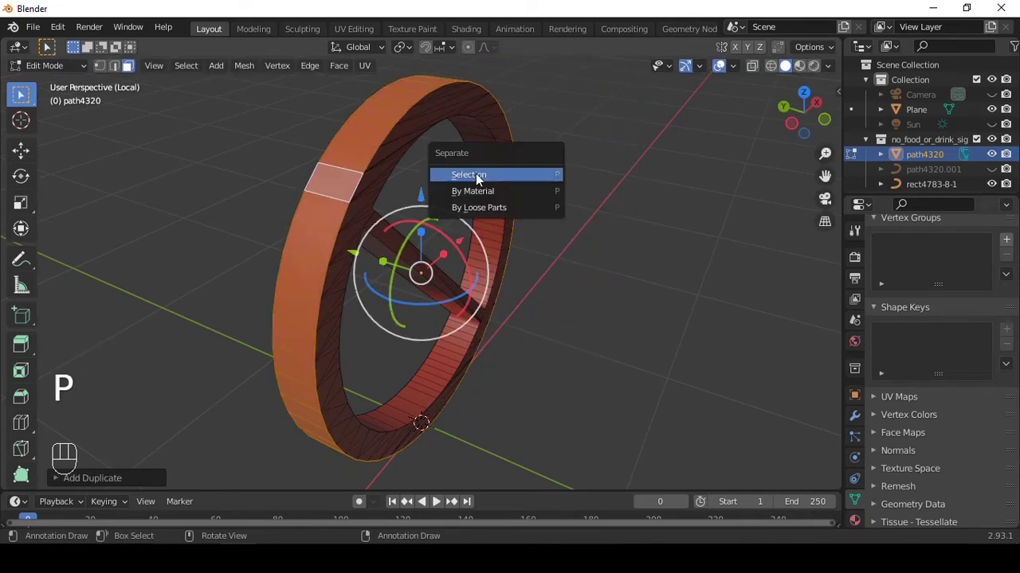
{"action": "key", "text": "Tab"}
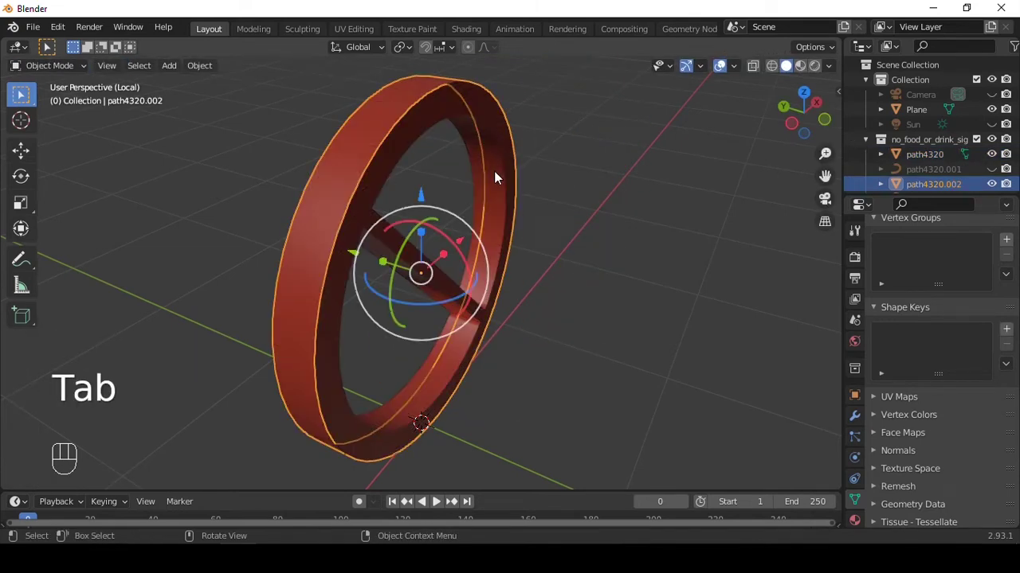
- Delete the leftover inner ring mesh and unhide the backup ring curve
{"action": "left_click", "coordinate": [498, 178]}
{"action": "key", "text": "Delete"}
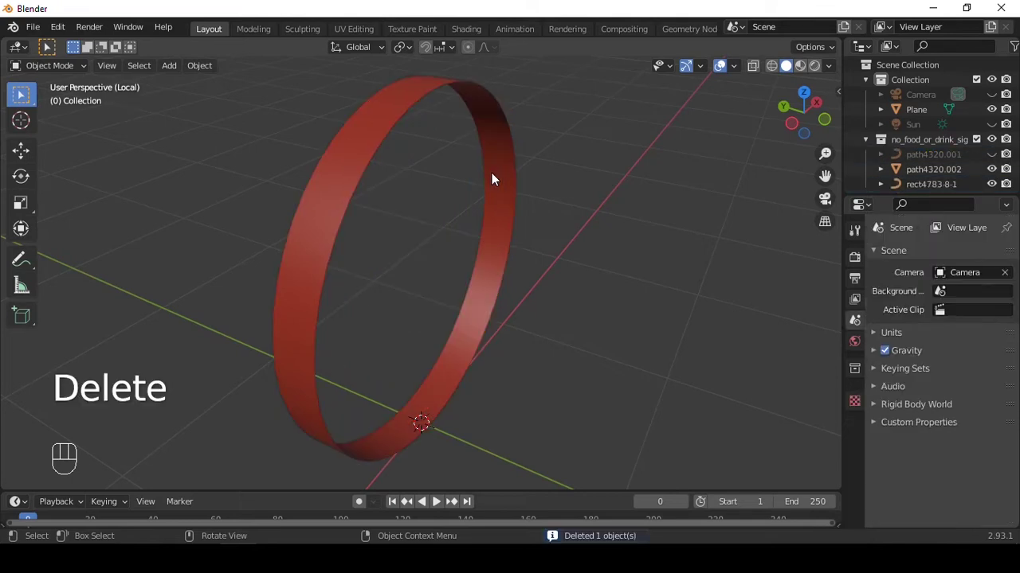
{"action": "key", "text": "alt+h"}
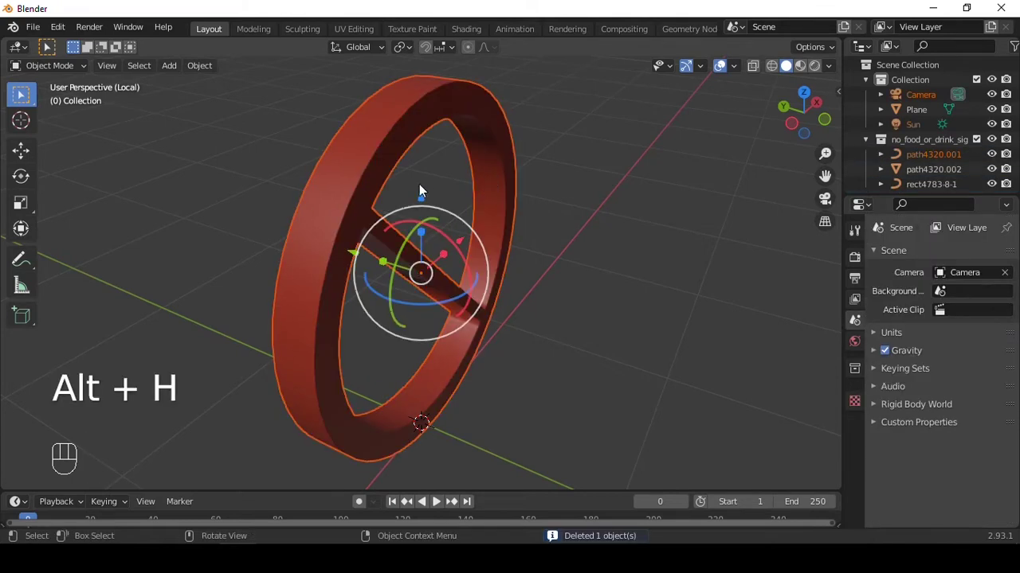
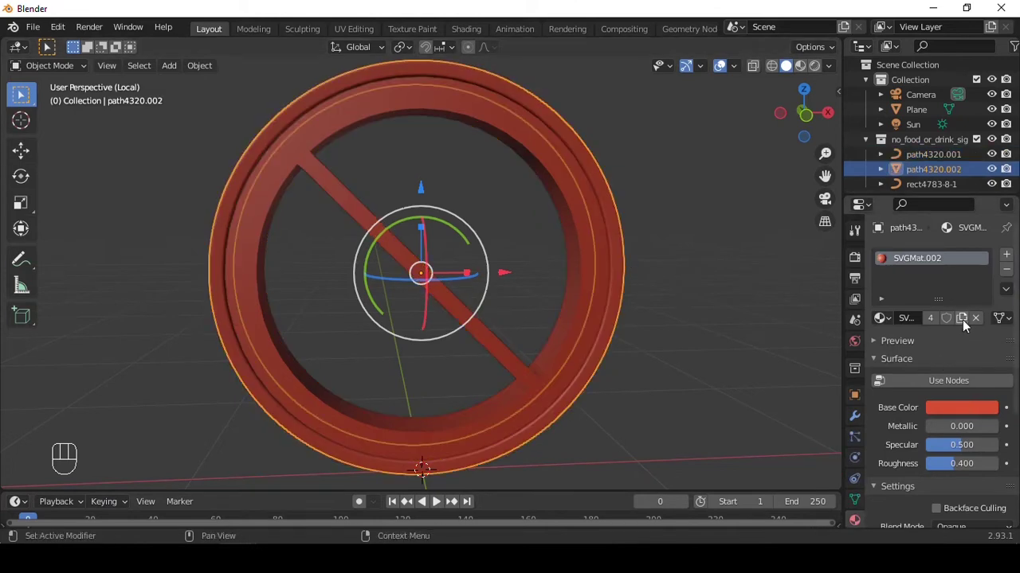
- Give the rim band a new white material with a Glass BSDF surface at zero roughness
{"action": "left_click_drag", "start_coordinate": [950, 324], "coordinate": [947, 337]}
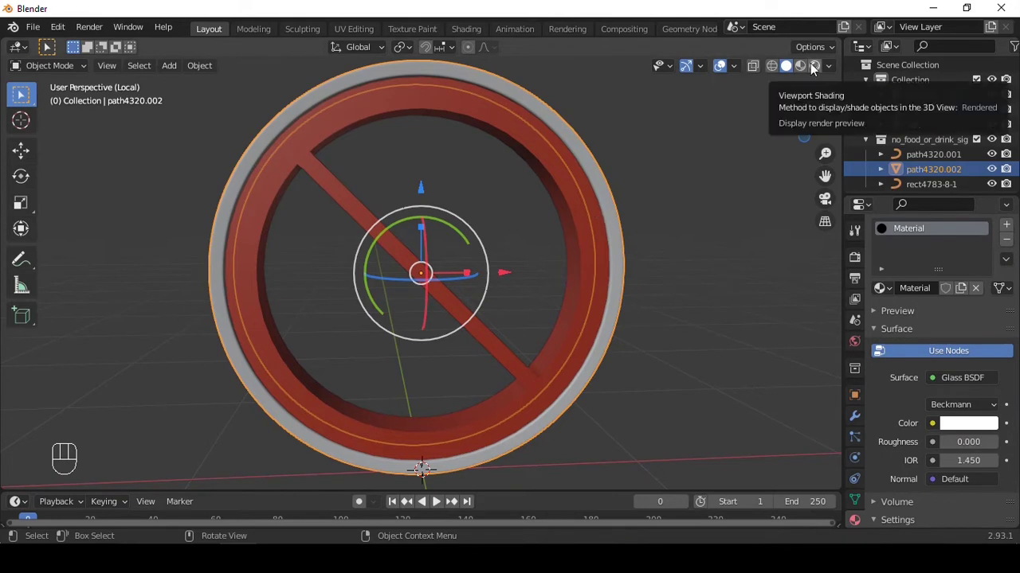
- Leave local view and move the sun lamp into place above the sign
{"action": "left_click_drag", "start_coordinate": [614, 227], "coordinate": [647, 237]}
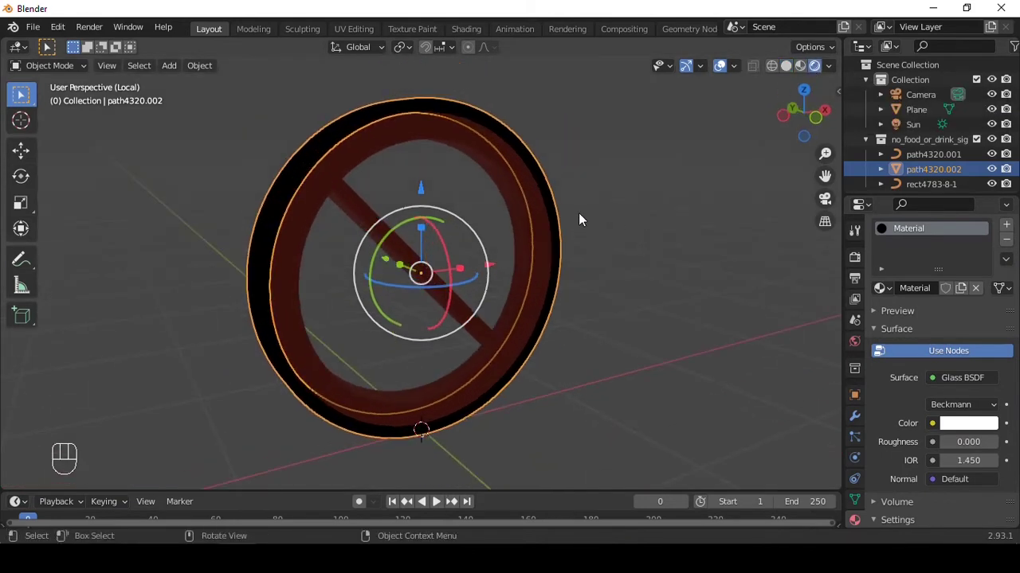
{"action": "key", "text": "/"}
{"action": "left_click_drag", "start_coordinate": [554, 223], "coordinate": [505, 204]}
{"action": "left_click_drag", "start_coordinate": [472, 234], "coordinate": [506, 281]}
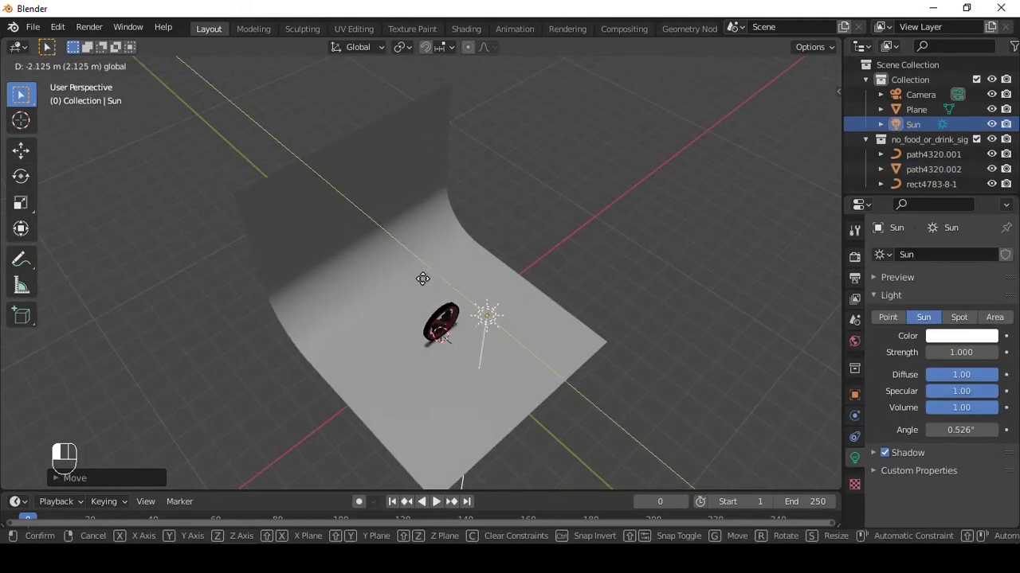
{"action": "key", "text": "shift+t"}
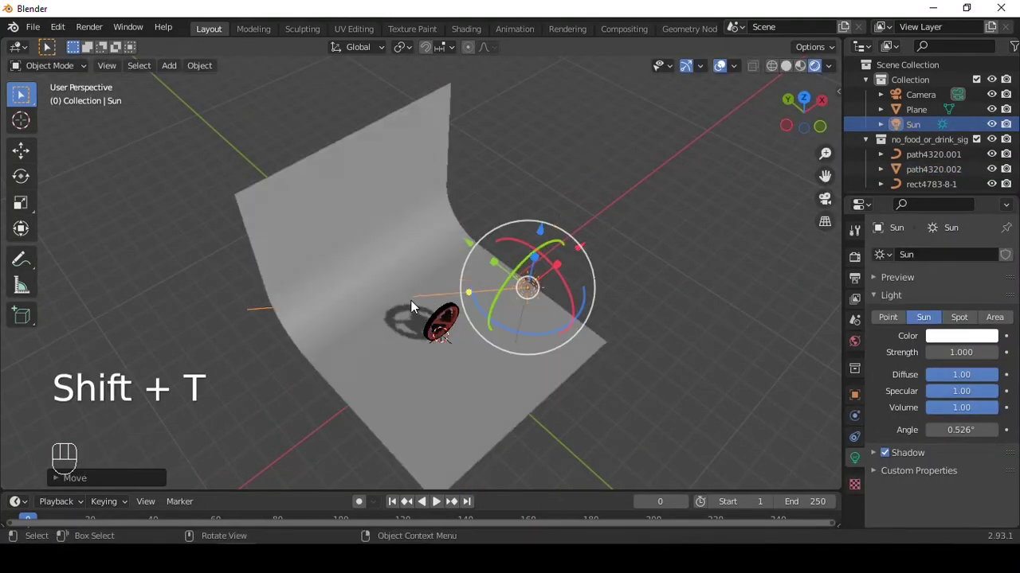
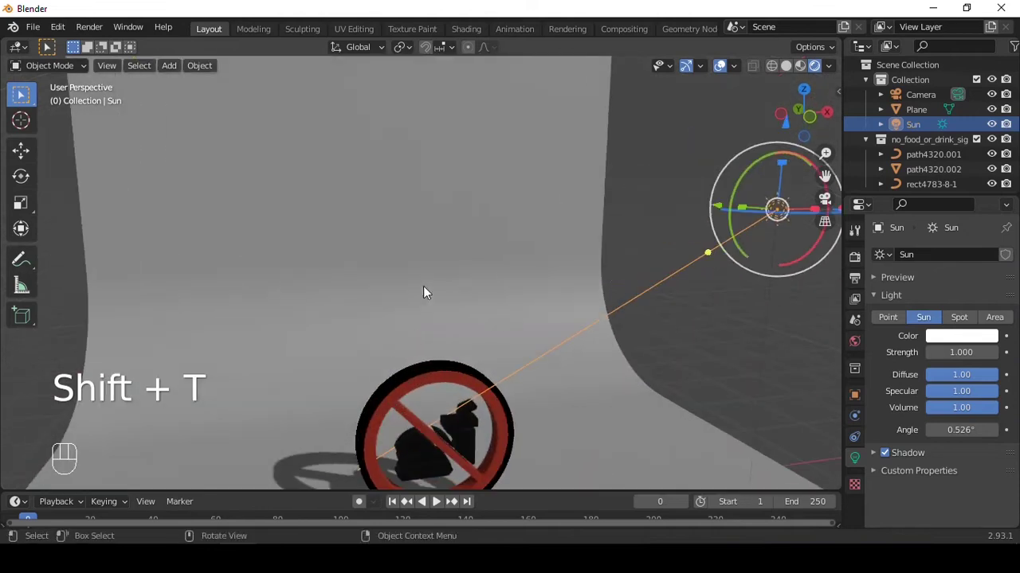
- Raise the sun's angle to 24°, change it to an Area light and scale it up large
{"action": "left_click_drag", "start_coordinate": [489, 327], "coordinate": [861, 425]}
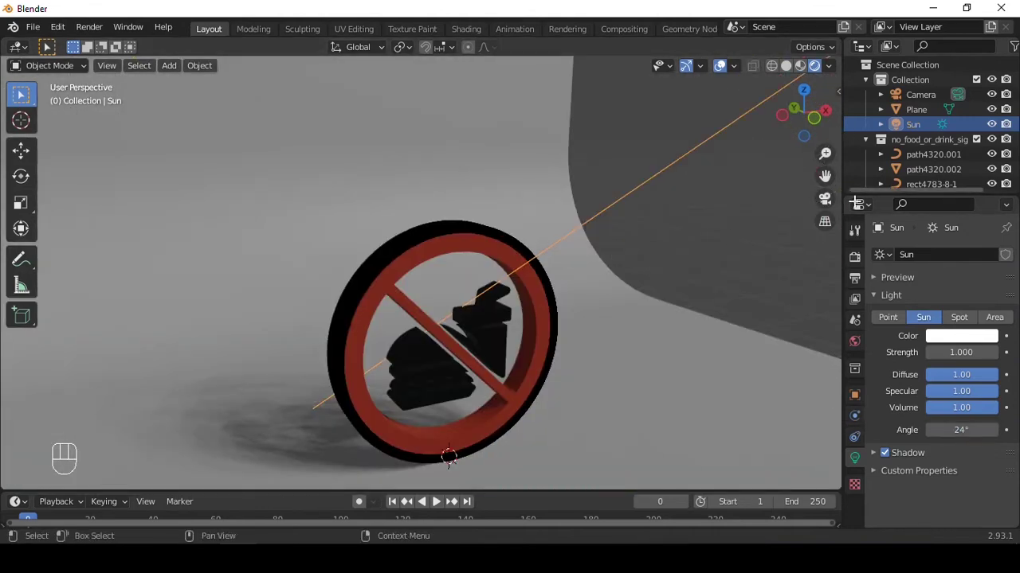
{"action": "left_click", "coordinate": [993, 319]}
{"action": "key", "text": "s"}
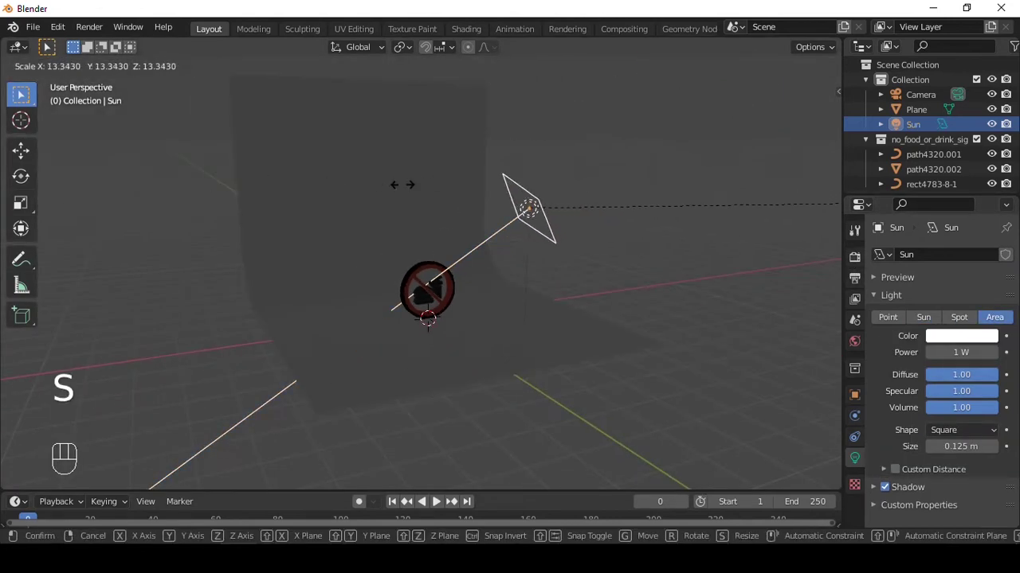
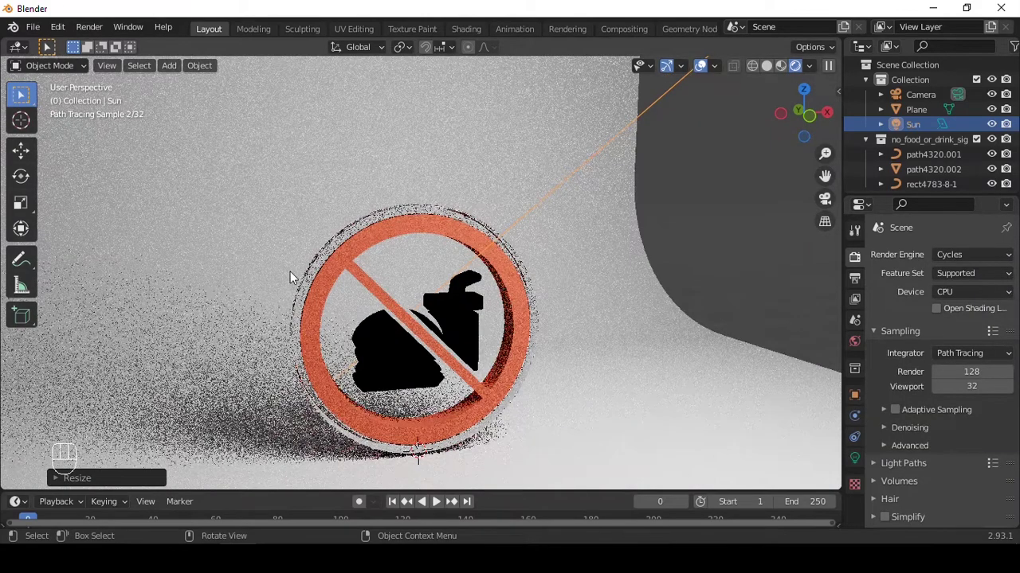
{"action": "middle_click", "coordinate": [527, 265]}
{"action": "middle_click", "coordinate": [557, 269]}
{"action": "left_click", "coordinate": [490, 233]}
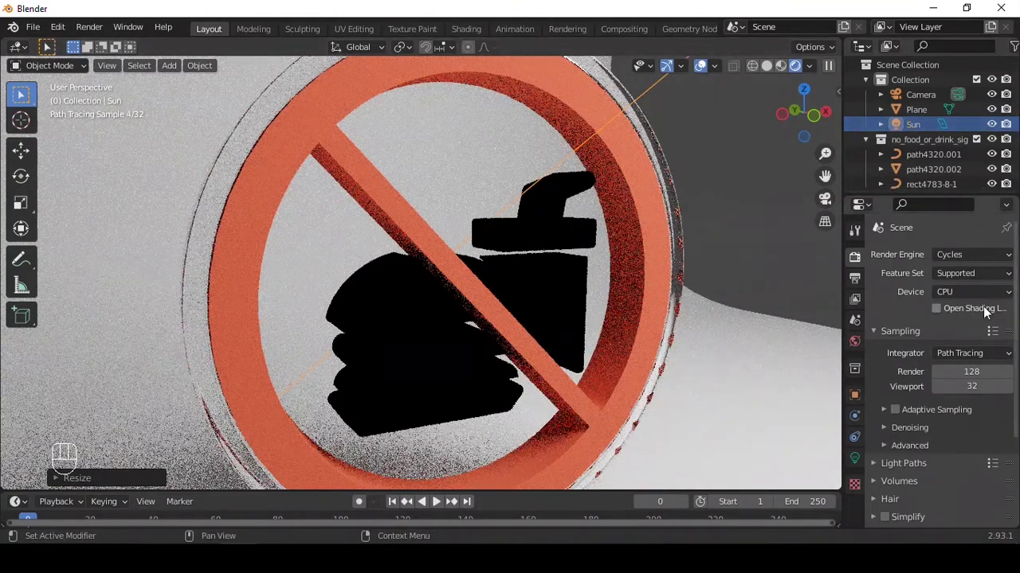
{"action": "left_click", "coordinate": [957, 284]}
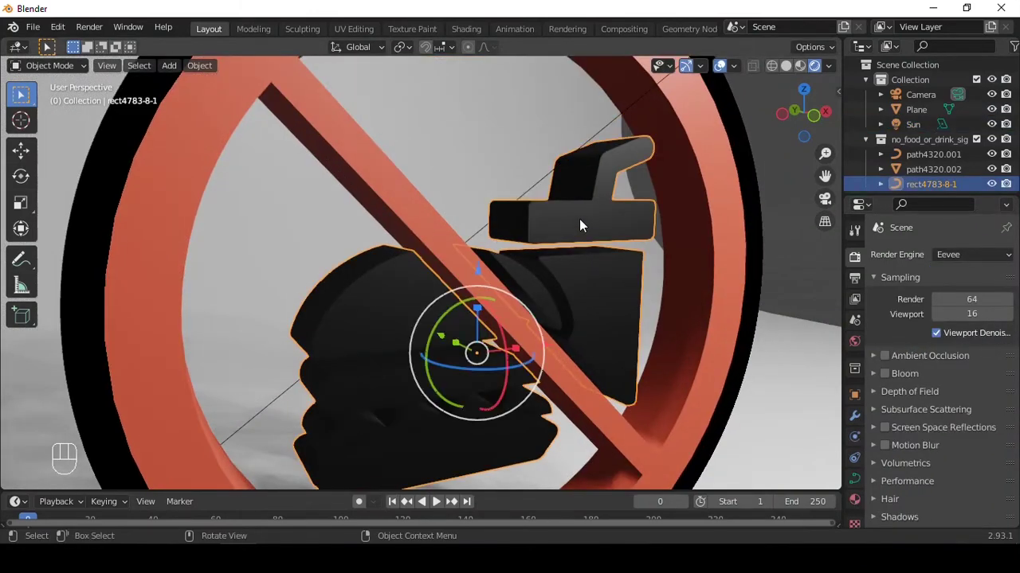
- Isolate the icon in local view, hide a duplicate backup, and convert the icon curve to a mesh
{"action": "key", "text": "/"}
{"action": "middle_click", "coordinate": [534, 235]}
{"action": "key", "text": "shift+d"}
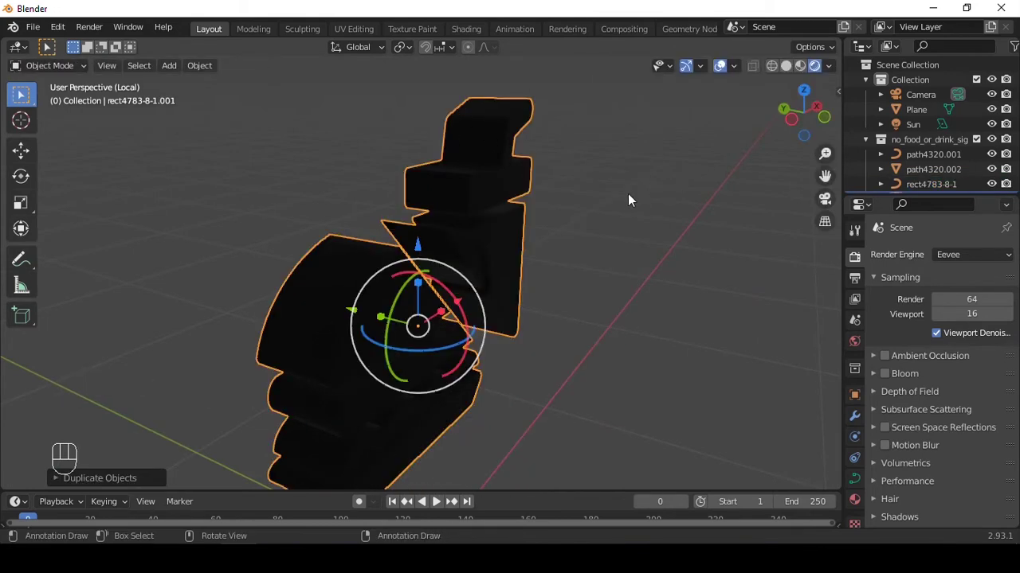
{"action": "key", "text": "h"}
{"action": "middle_click", "coordinate": [465, 183]}
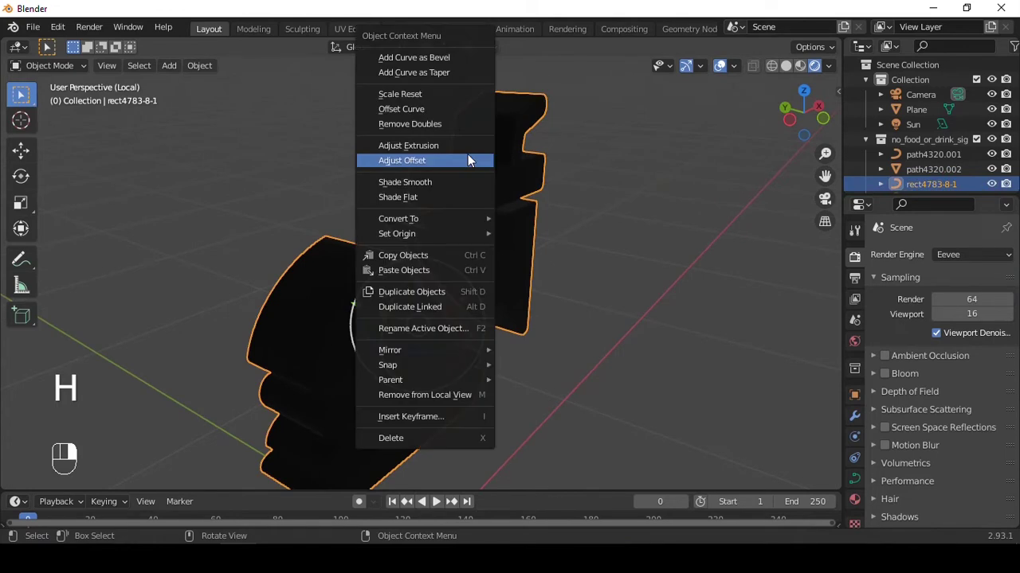
{"action": "left_click_drag", "start_coordinate": [471, 161], "coordinate": [511, 136]}
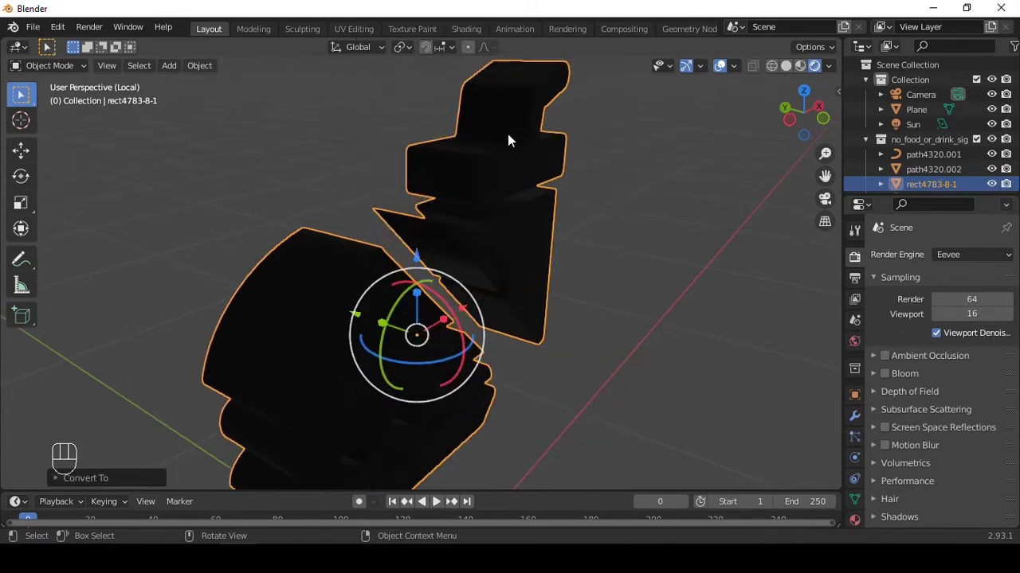
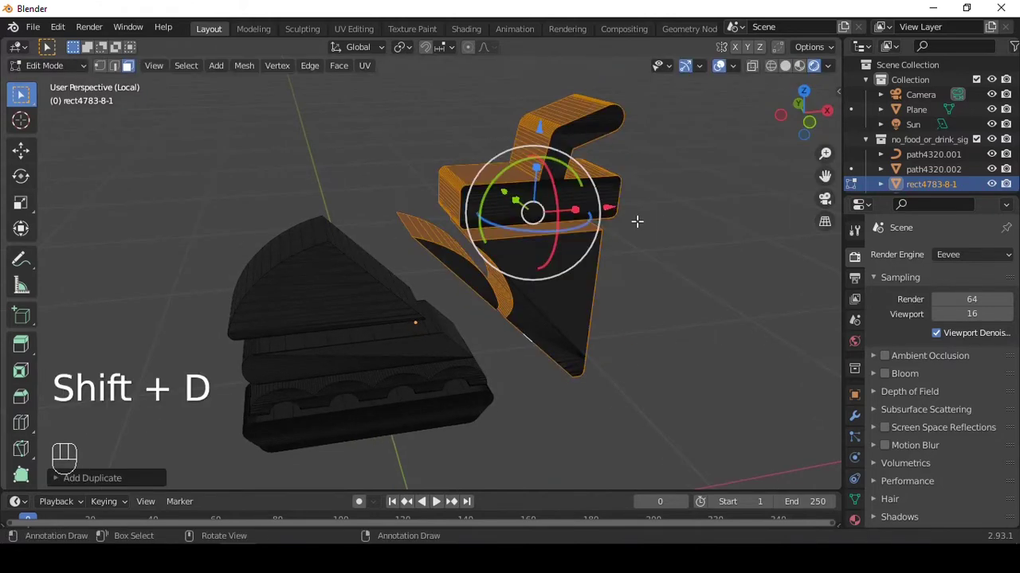
- Separate selected icon faces into their own objects and delete the stray duplicate pieces
{"action": "key", "text": "p"}
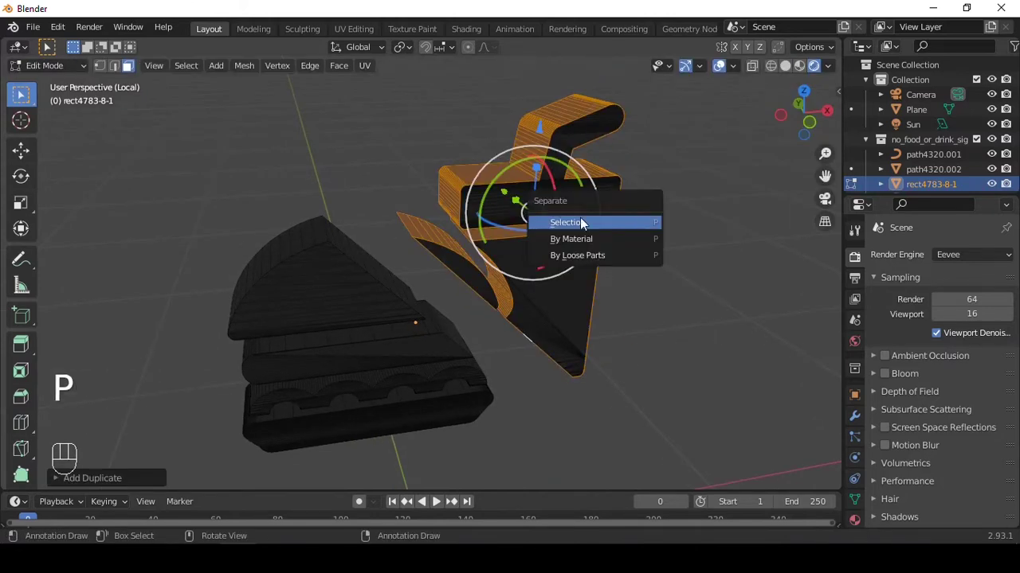
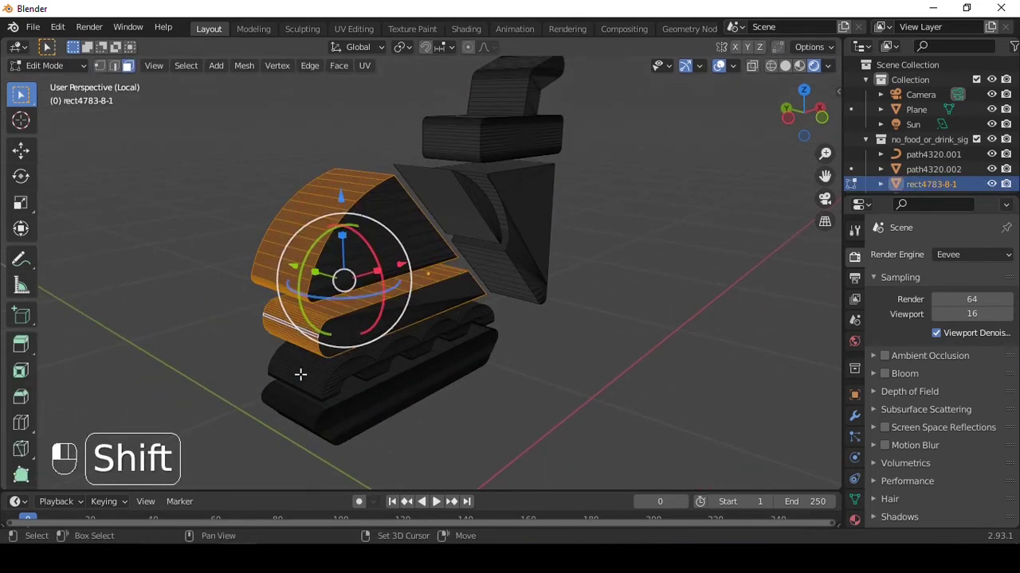
{"action": "key", "text": "shift+d"}
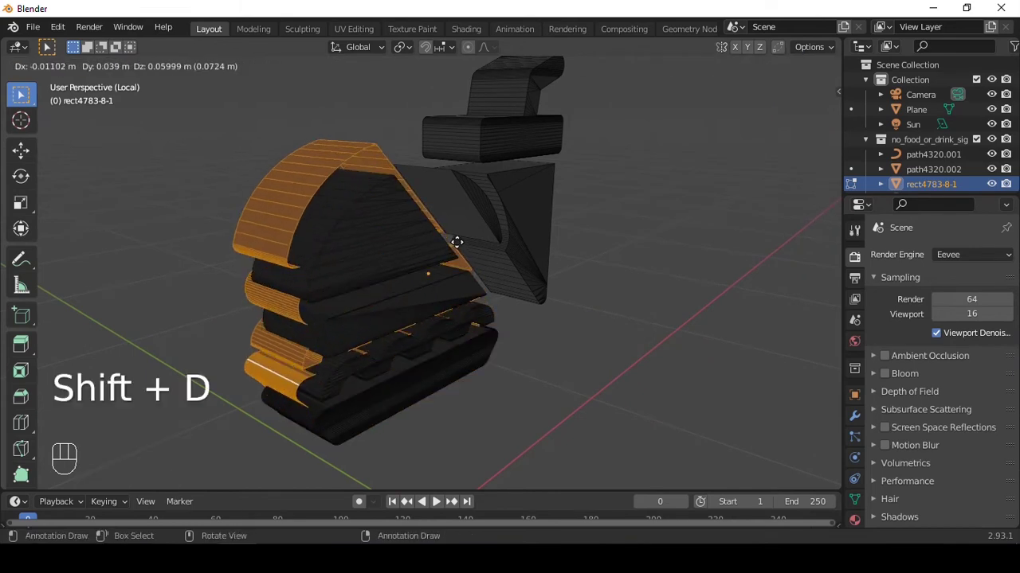
{"action": "key", "text": "p"}
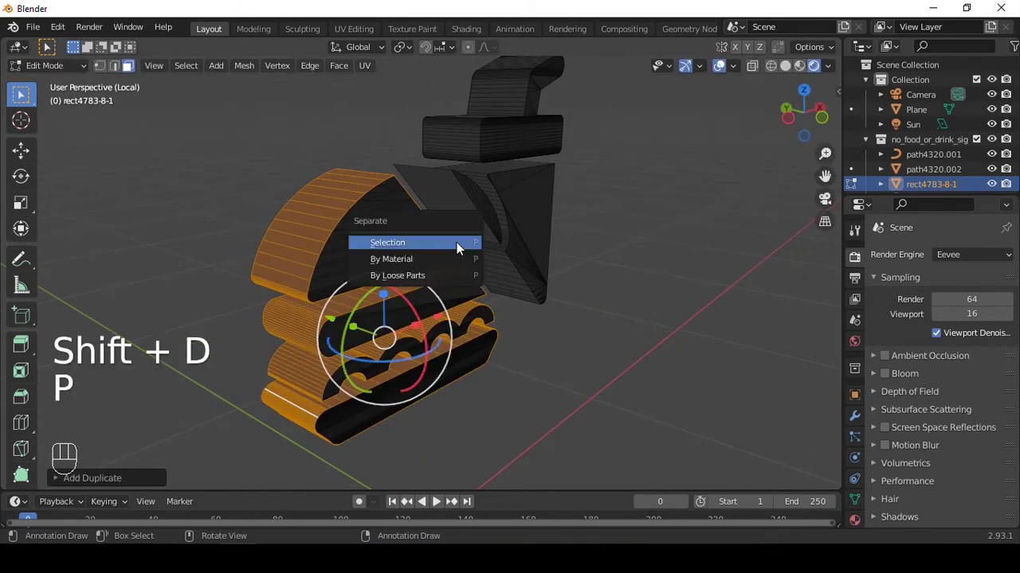
{"action": "key", "text": "Tab"}
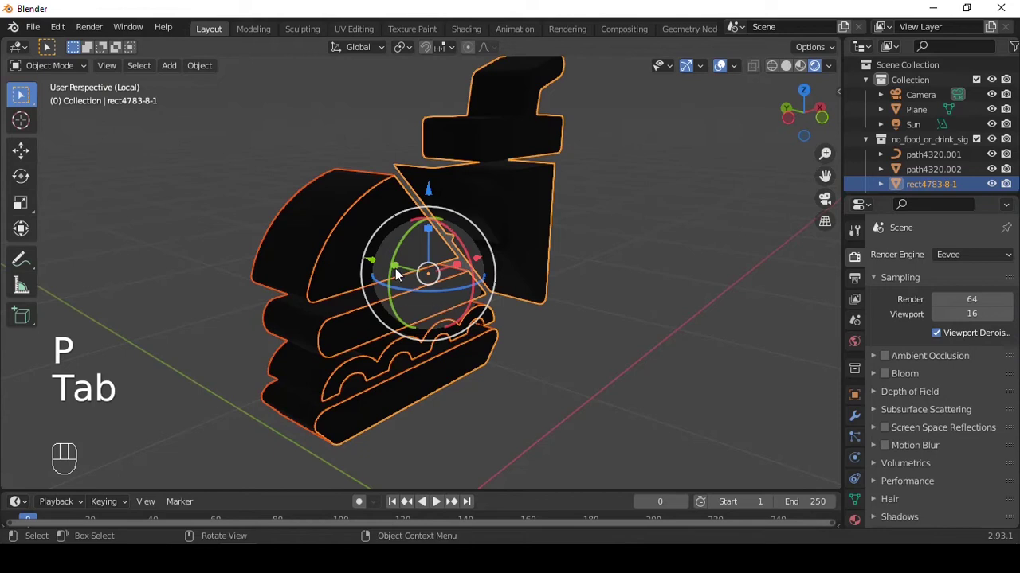
{"action": "key", "text": "Delete"}
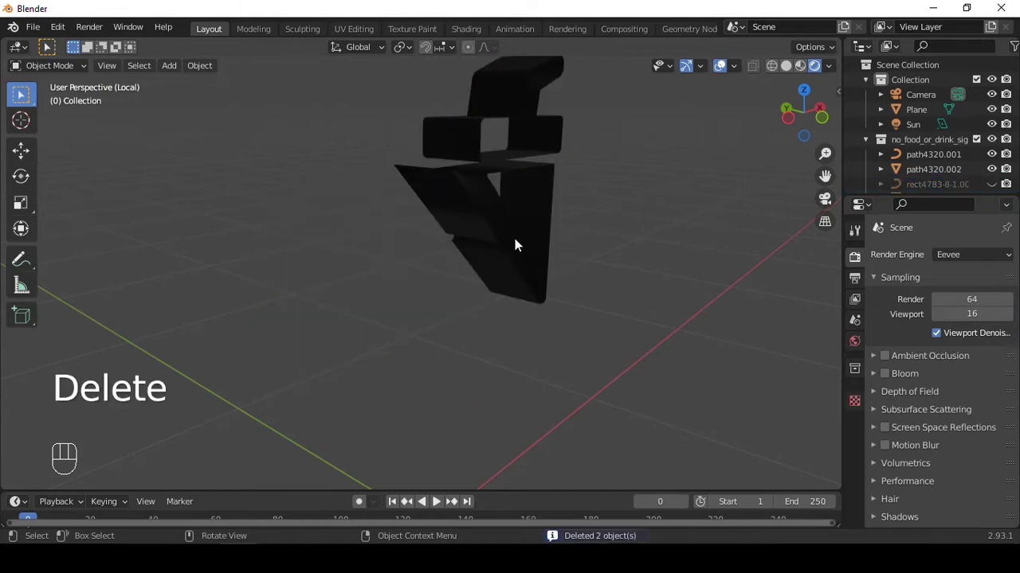
{"action": "left_click_drag", "start_coordinate": [467, 239], "coordinate": [466, 237]}
{"action": "key", "text": "ctrl+z"}
{"action": "left_click_drag", "start_coordinate": [508, 238], "coordinate": [530, 238]}
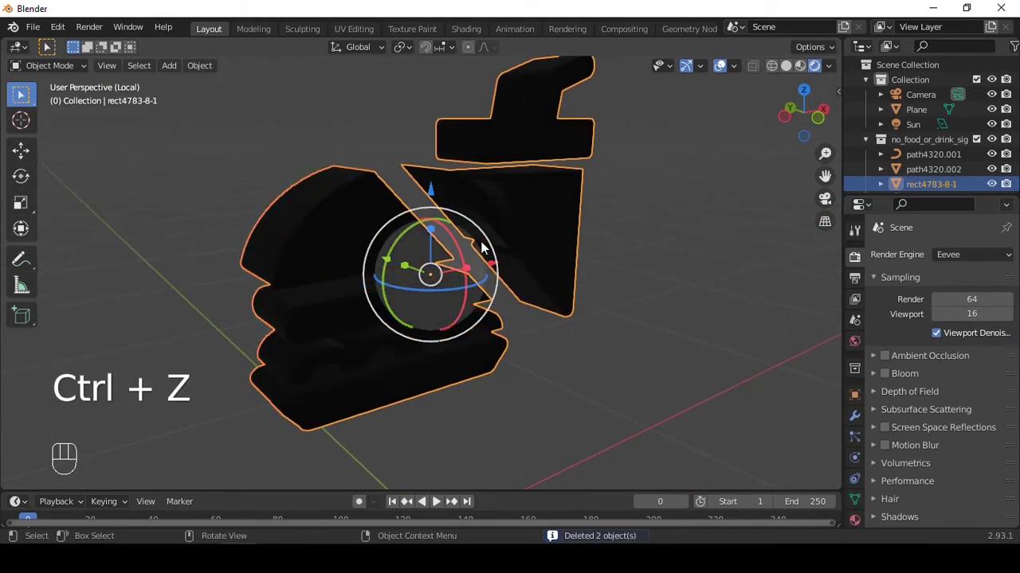
{"action": "key", "text": "Delete"}
- Exit local view, unhide everything and select the drink-cup piece inside the red ring
{"action": "middle_click", "coordinate": [536, 232]}
{"action": "left_click", "coordinate": [509, 216]}
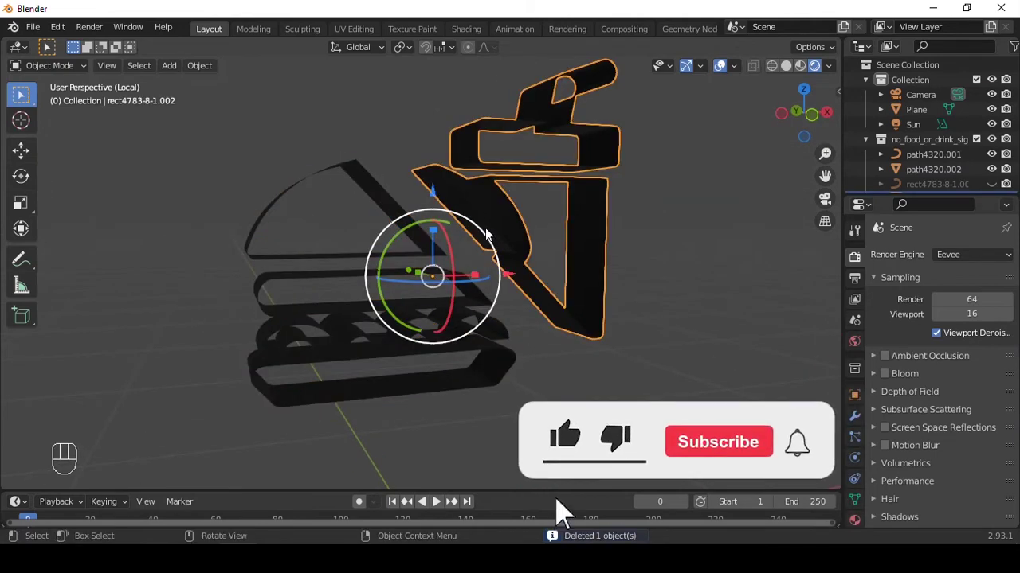
{"action": "key", "text": "/"}
{"action": "key", "text": "alt+h"}
{"action": "left_click", "coordinate": [531, 237]}
{"action": "left_click_drag", "start_coordinate": [552, 239], "coordinate": [533, 208]}
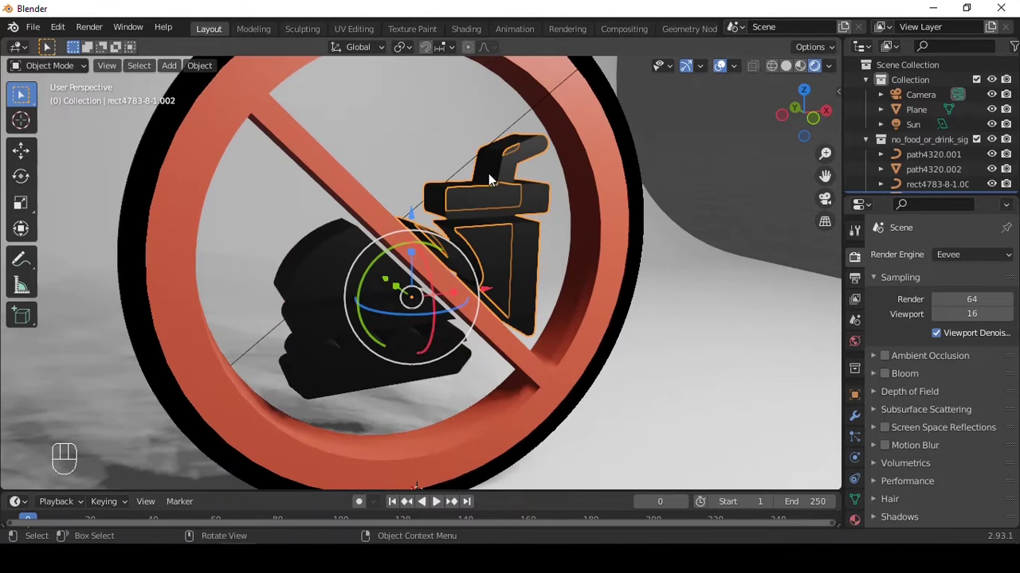
- Select all of the drink-cup piece's geometry in Edit Mode and scale it up slightly
{"action": "left_click_drag", "start_coordinate": [615, 251], "coordinate": [603, 221]}
{"action": "key", "text": "Tab"}
{"action": "key", "text": "a"}
{"action": "key", "text": "e"}
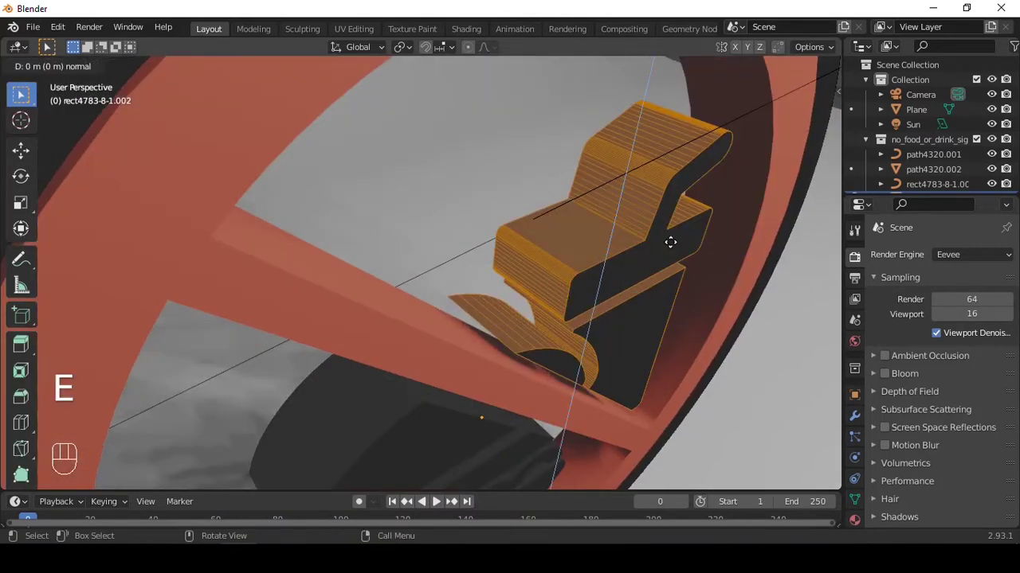
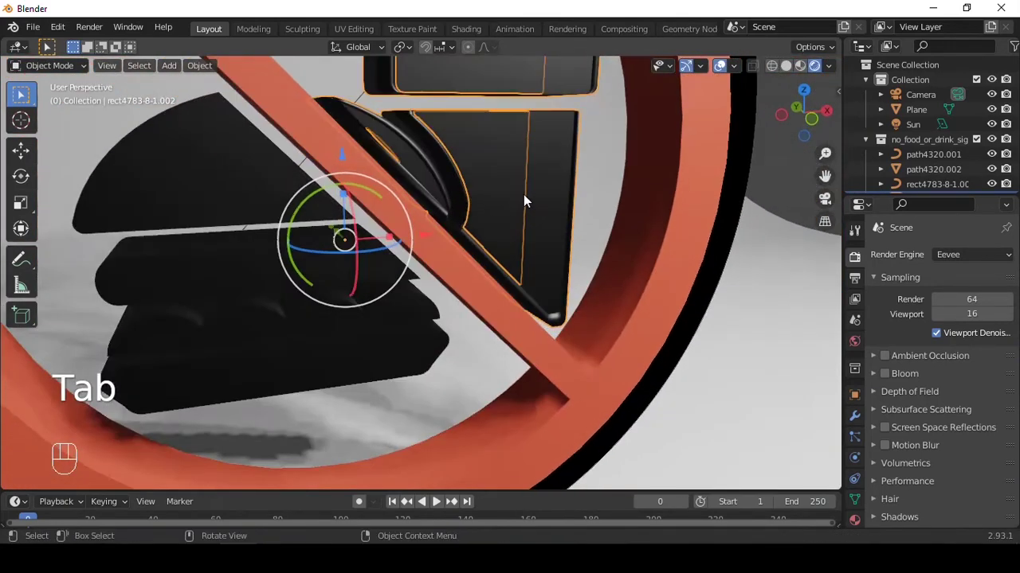
- Replace the piece's black SVG material with a new Glass BSDF material
{"action": "left_click_drag", "start_coordinate": [564, 234], "coordinate": [582, 260]}
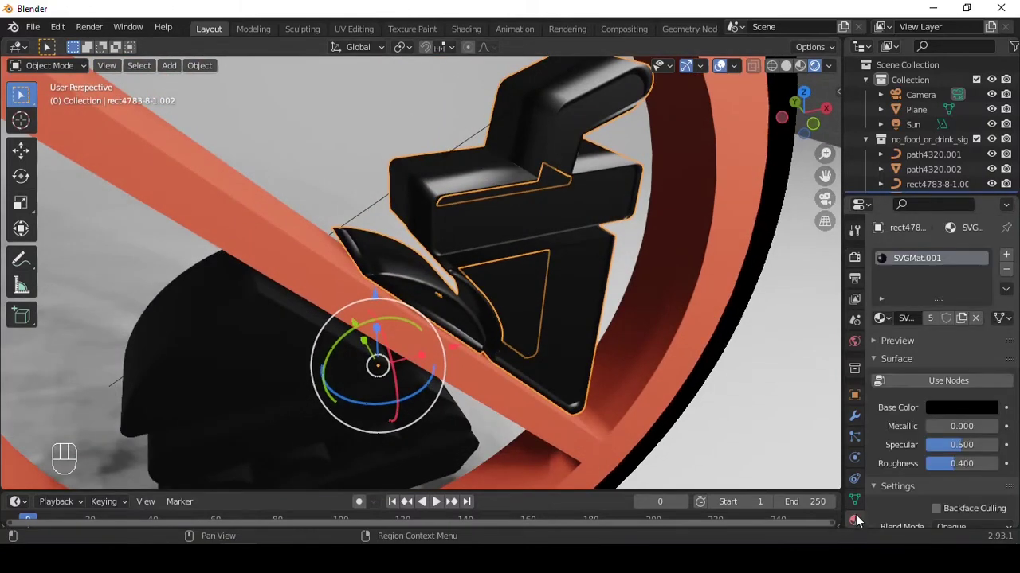
{"action": "left_click_drag", "start_coordinate": [979, 321], "coordinate": [980, 324]}
{"action": "left_click_drag", "start_coordinate": [957, 330], "coordinate": [958, 347]}
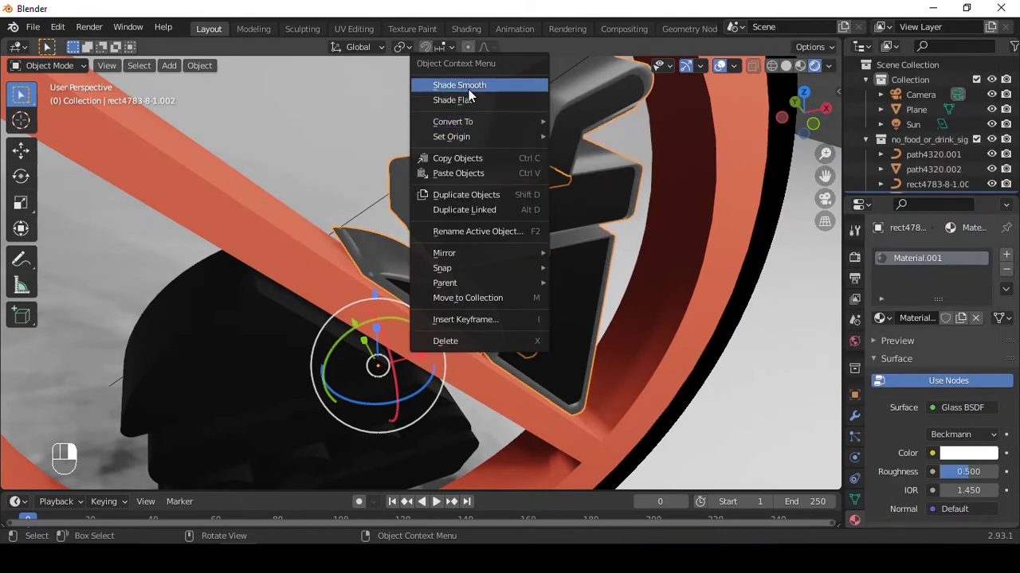
- Shade the glass piece smooth, link its glass material to a second piece, and preview in Cycles rendered view
{"action": "key", "text": "q"}
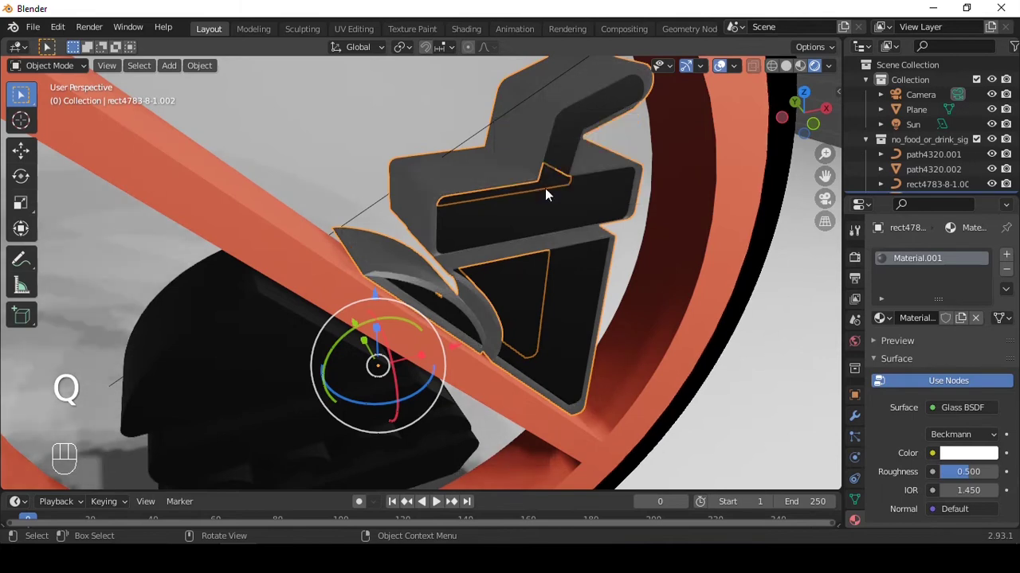
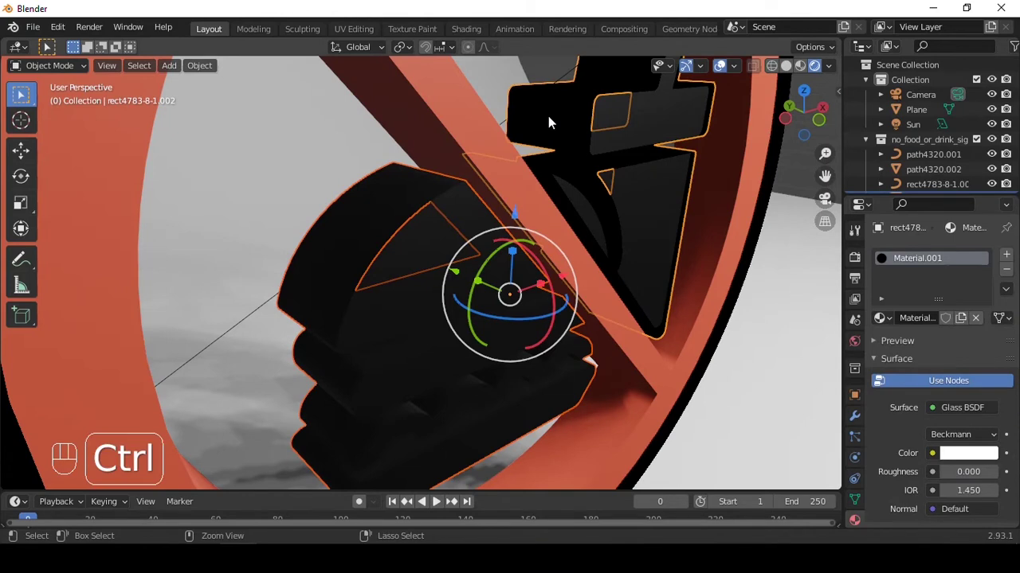
{"action": "key", "text": "ctrl+l"}
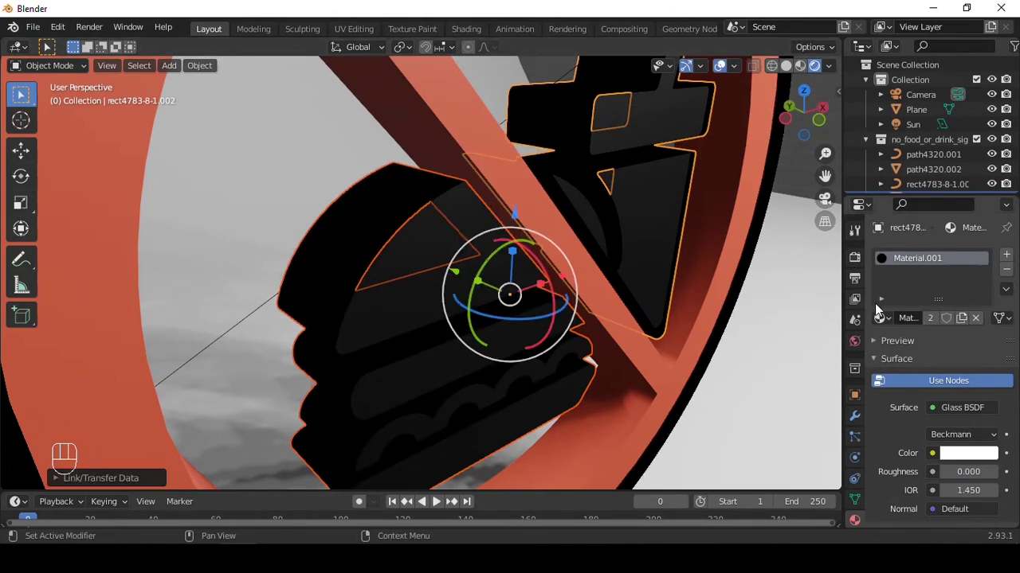
{"action": "left_click_drag", "start_coordinate": [946, 308], "coordinate": [939, 308]}
{"action": "middle_click", "coordinate": [492, 275]}
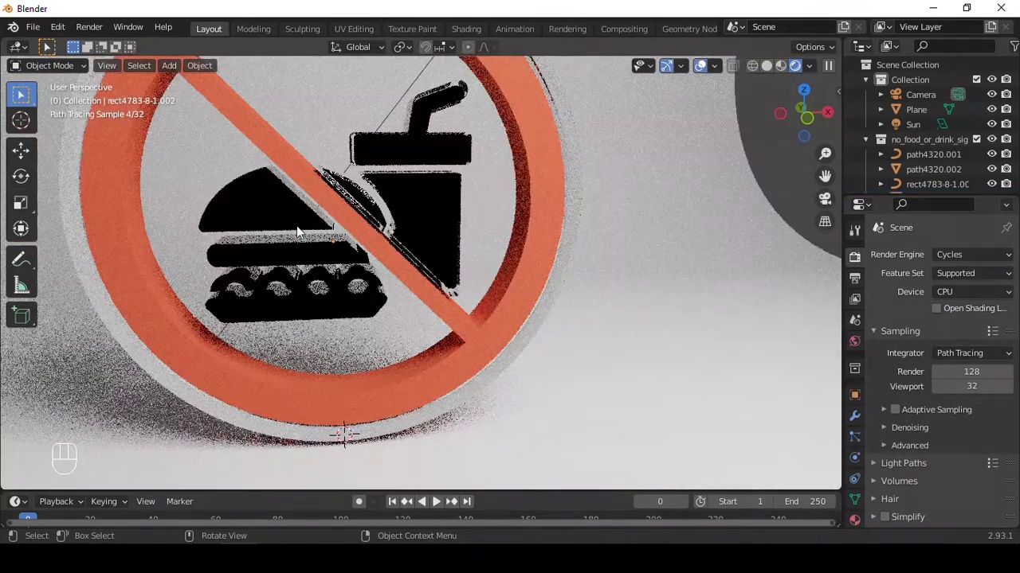
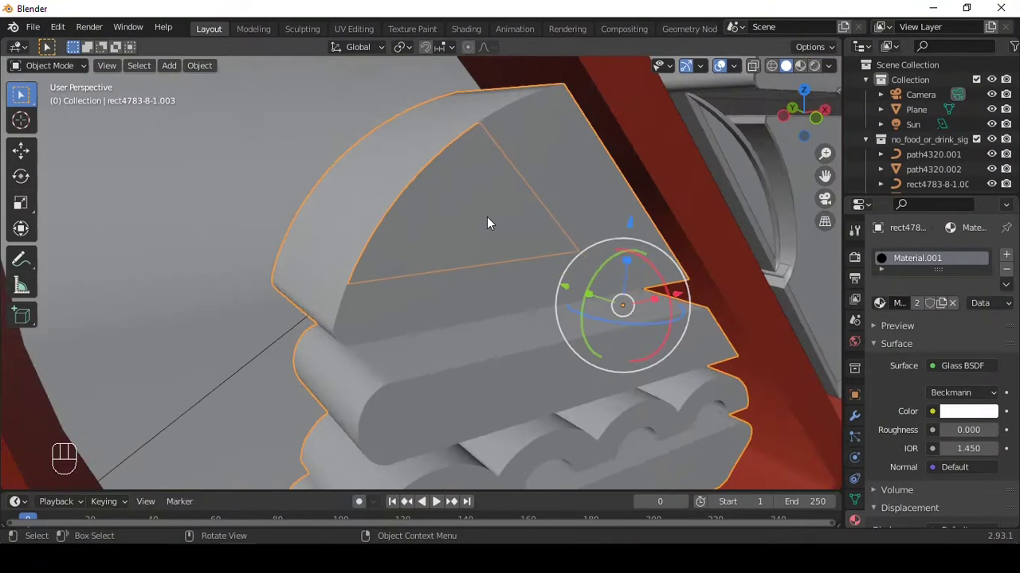
- Select all of the burger piece's mesh and scale it up slightly
{"action": "key", "text": "Tab"}
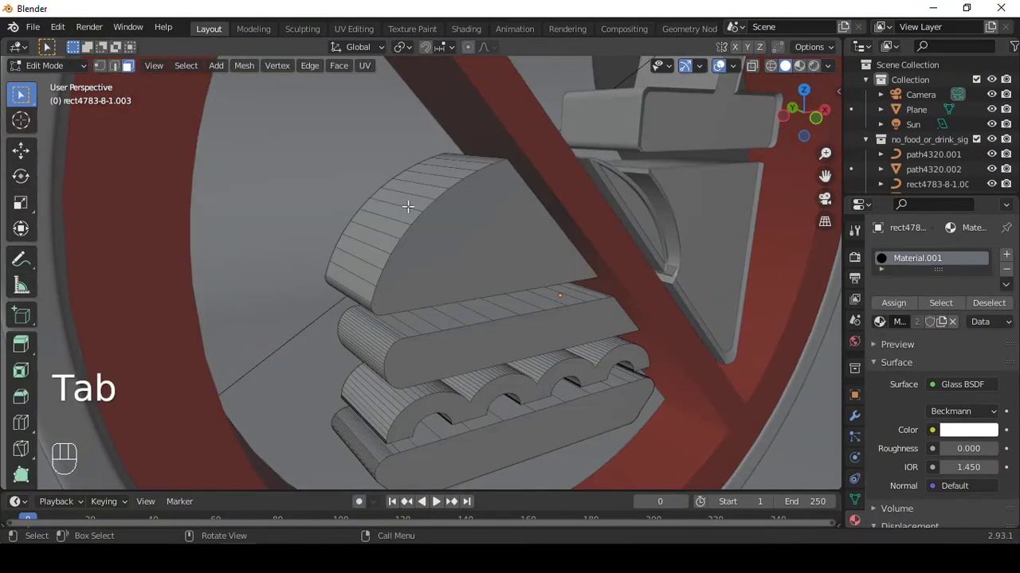
{"action": "key", "text": "a"}
{"action": "key", "text": "e"}
{"action": "key", "text": "s"}
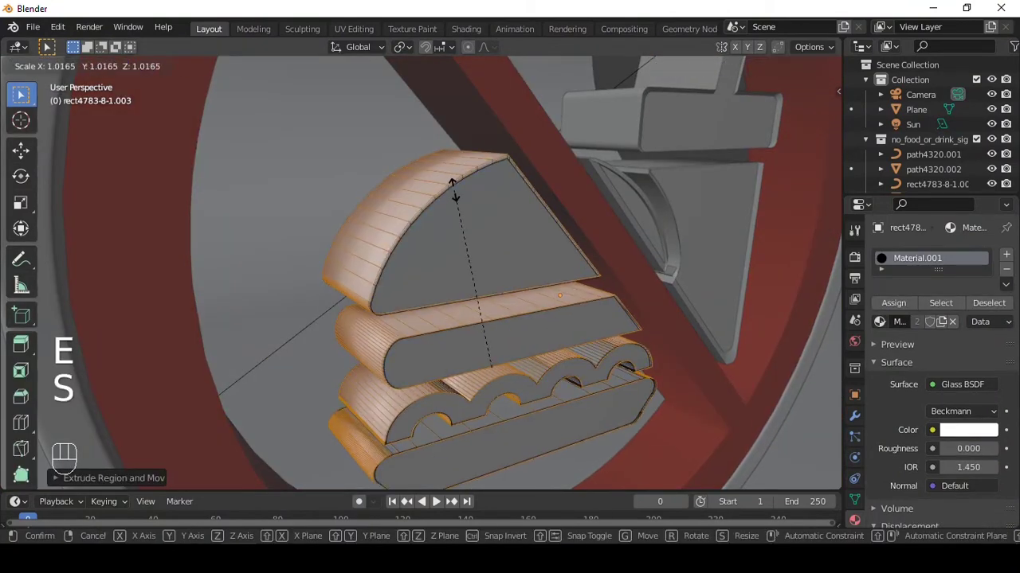
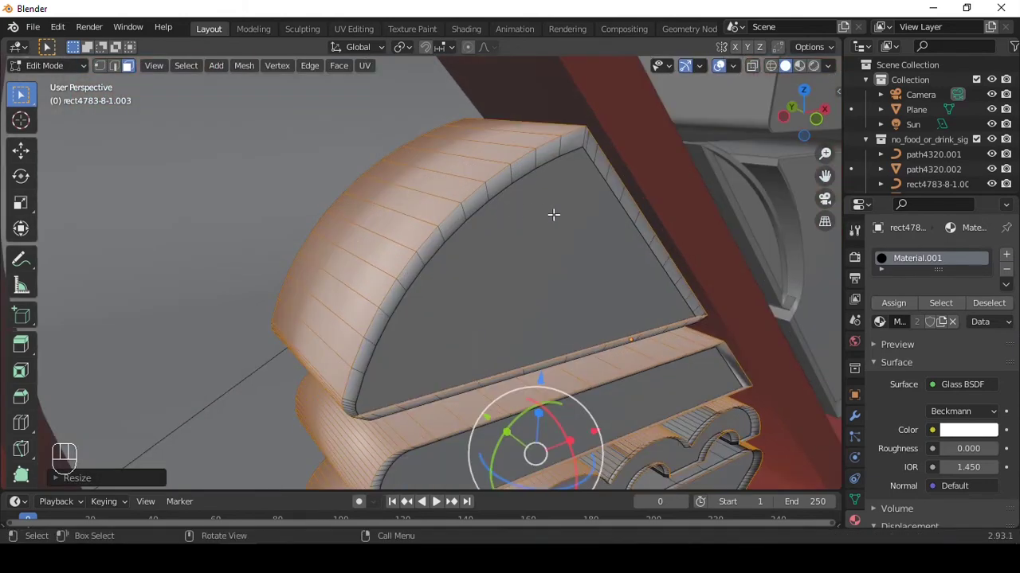
- Inset the burger piece's front faces to form a thin border and return to Object Mode
{"action": "key", "text": "i"}
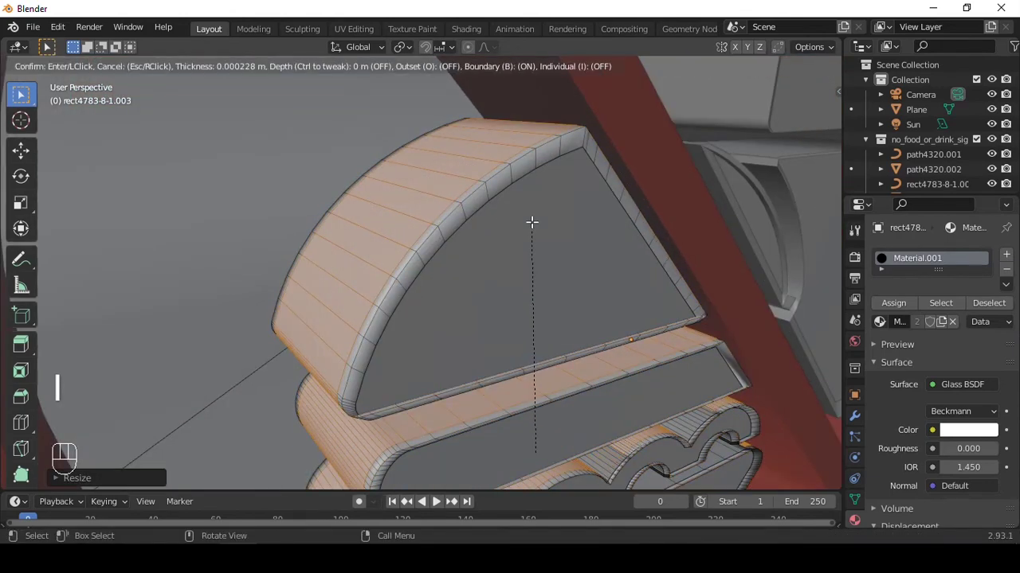
{"action": "key", "text": "i"}
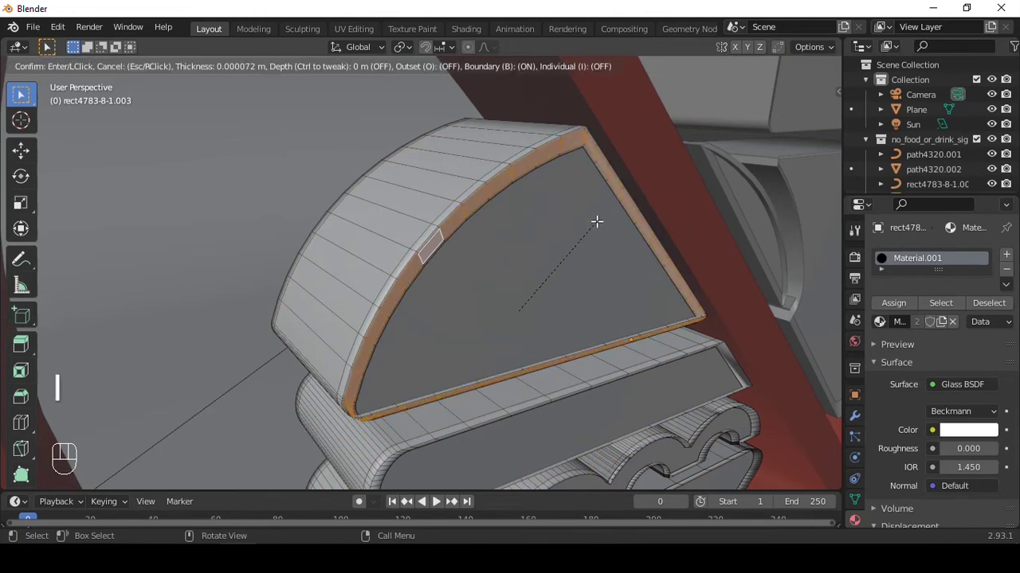
{"action": "key", "text": "ctrl+z"}
{"action": "key", "text": "i"}
{"action": "key", "text": "Tab"}
{"action": "middle_click", "coordinate": [518, 271]}
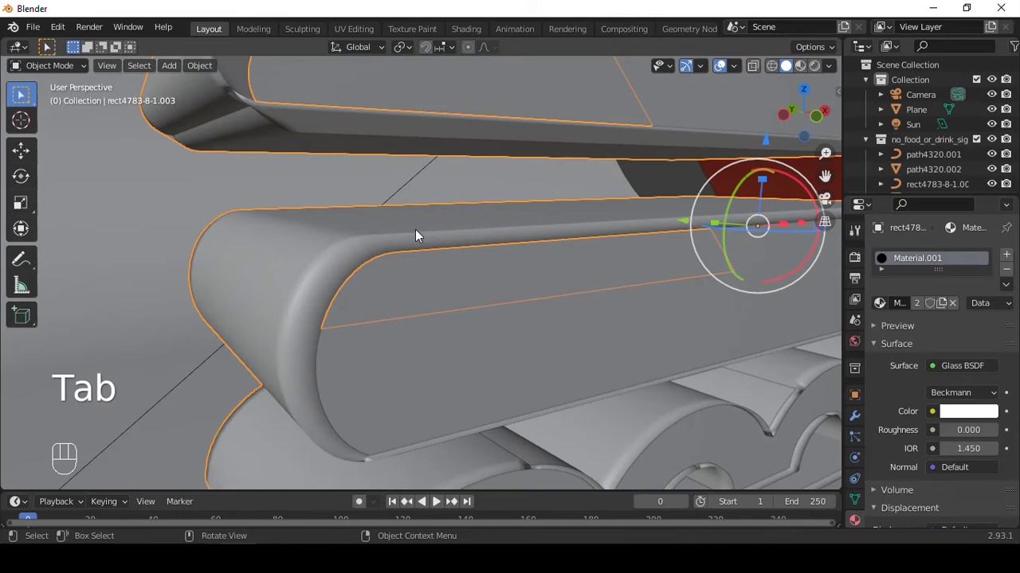
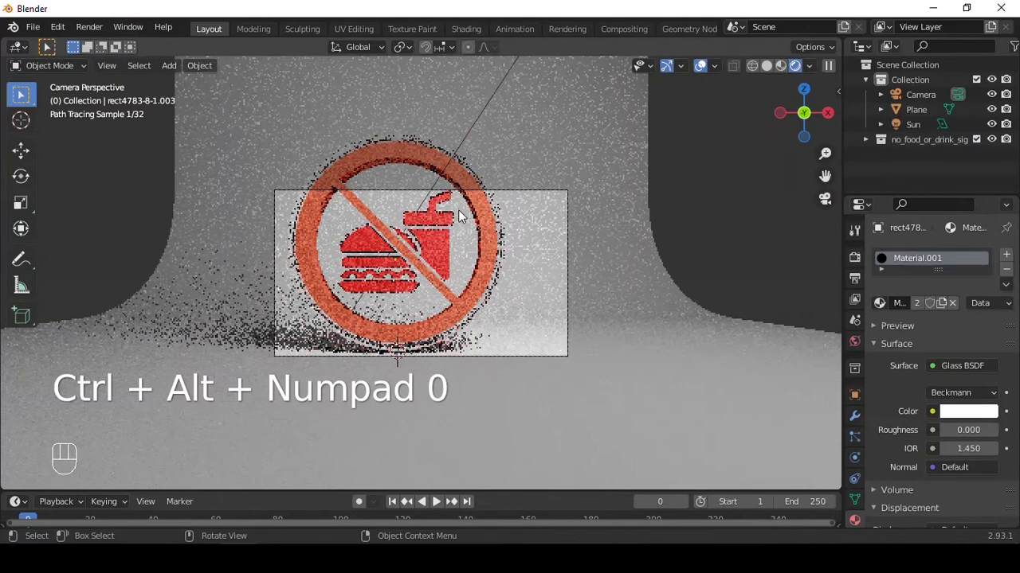
- Enable Lock Camera to View from Quick Favorites
{"action": "key", "text": "ctrl+alt+q"}
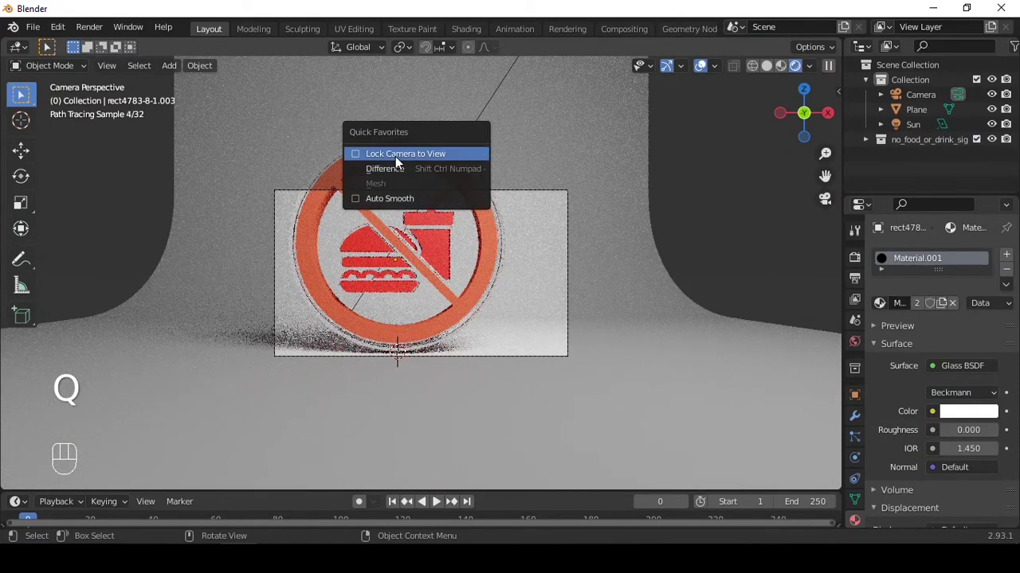
{"action": "middle_click", "coordinate": [471, 202]}
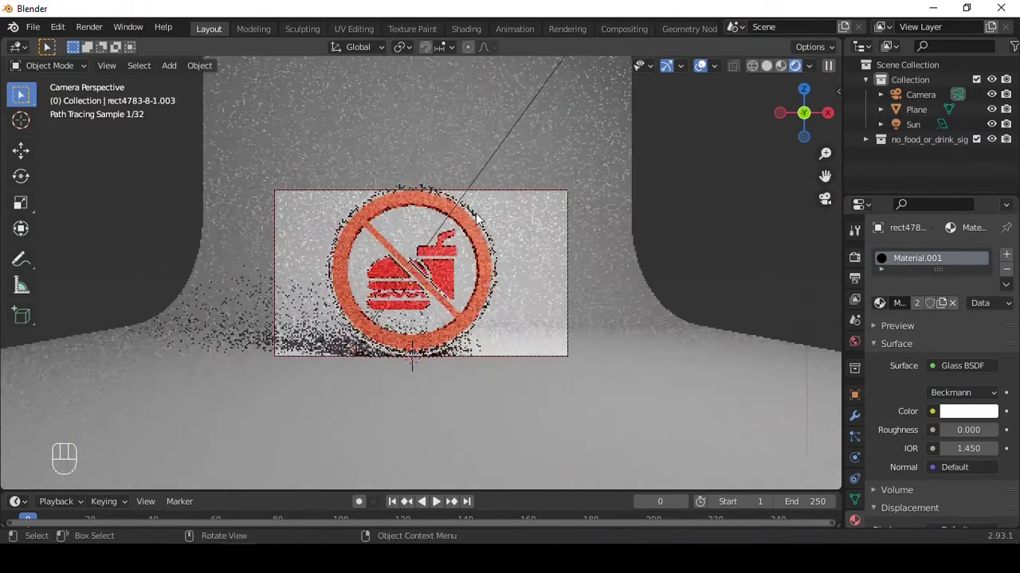
{"action": "key", "text": "q"}
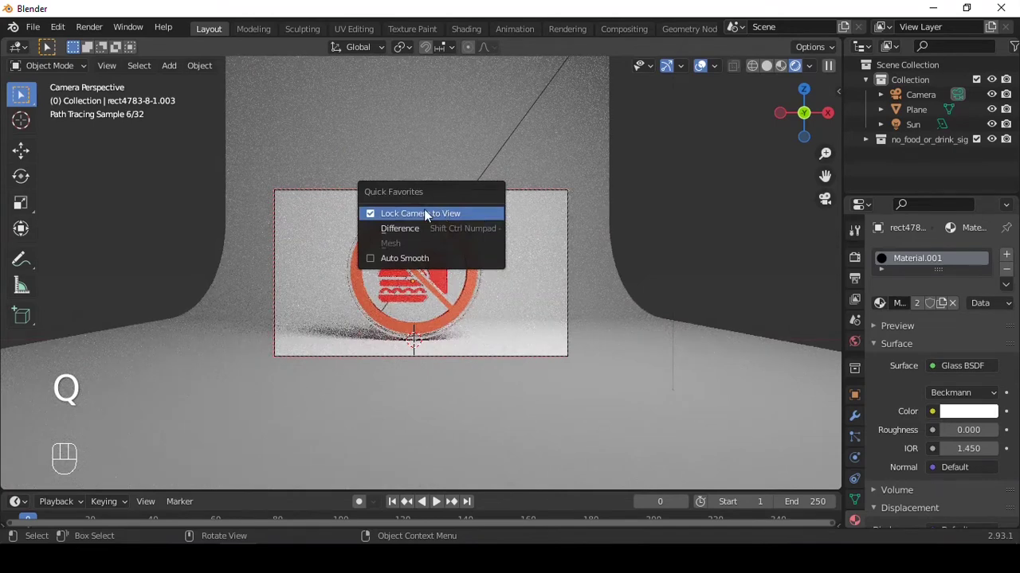
{"action": "key", "text": "q"}
- Move the camera in so the sign fills the frame and set Cycles Device to GPU Compute
{"action": "left_click_drag", "start_coordinate": [484, 225], "coordinate": [485, 234]}
{"action": "key", "text": "q"}
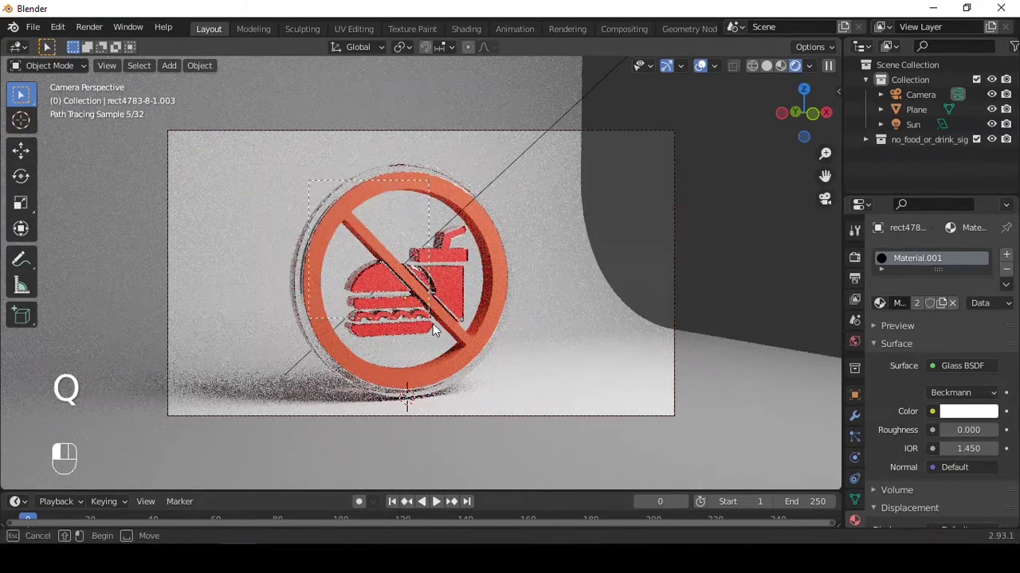
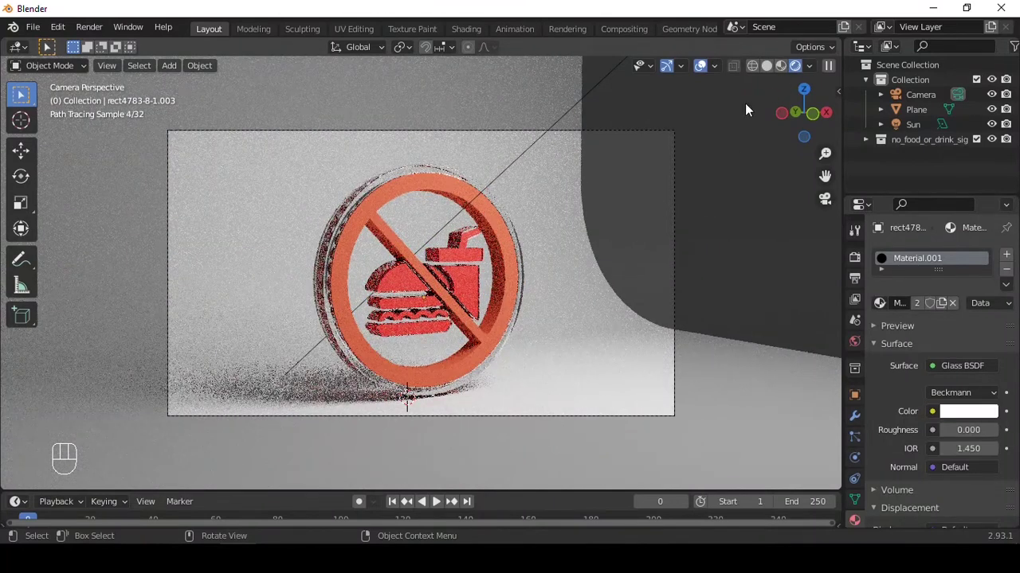
{"action": "left_click", "coordinate": [727, 262]}
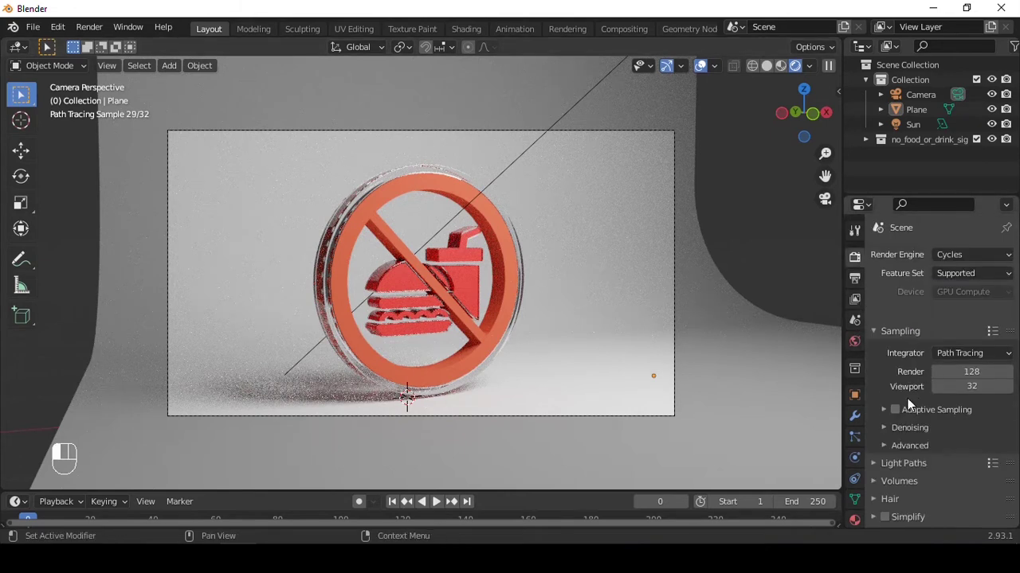
- Set the Color Management look to a higher-contrast option for the render
{"action": "left_click", "coordinate": [886, 413]}
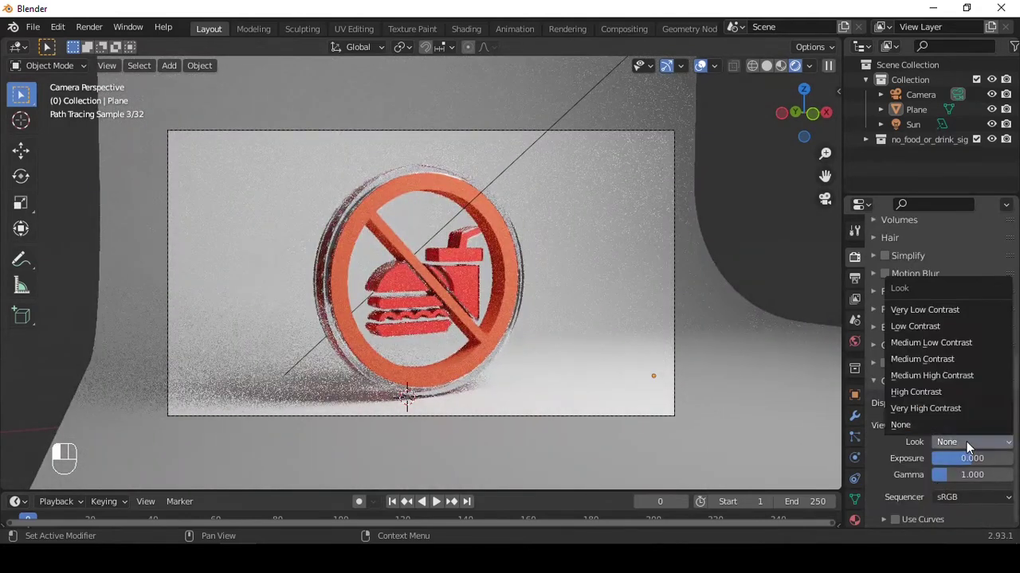
{"action": "left_click", "coordinate": [891, 354]}
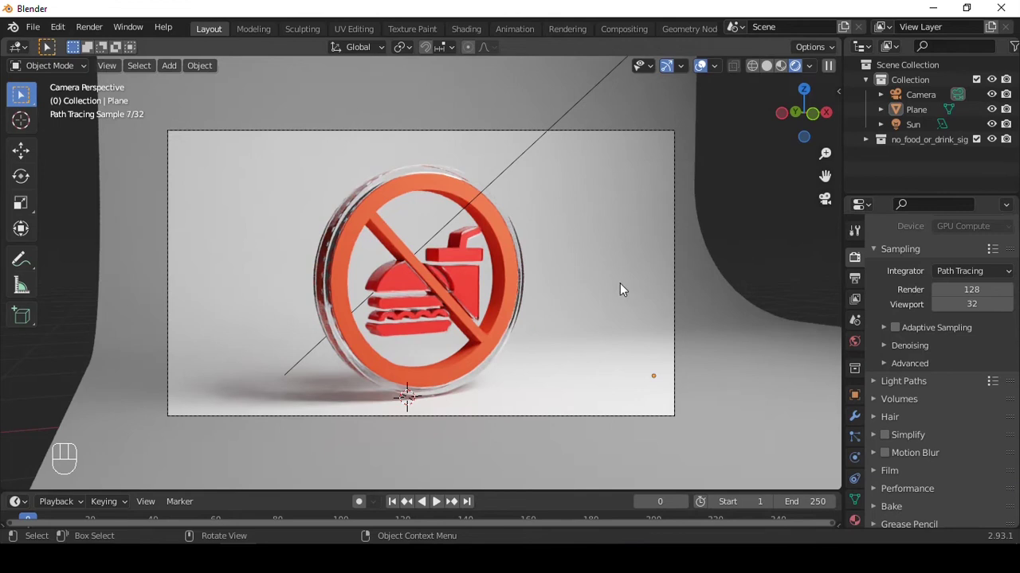
- Select the backdrop plane, delete it, then undo to restore it
{"action": "left_click", "coordinate": [623, 290]}
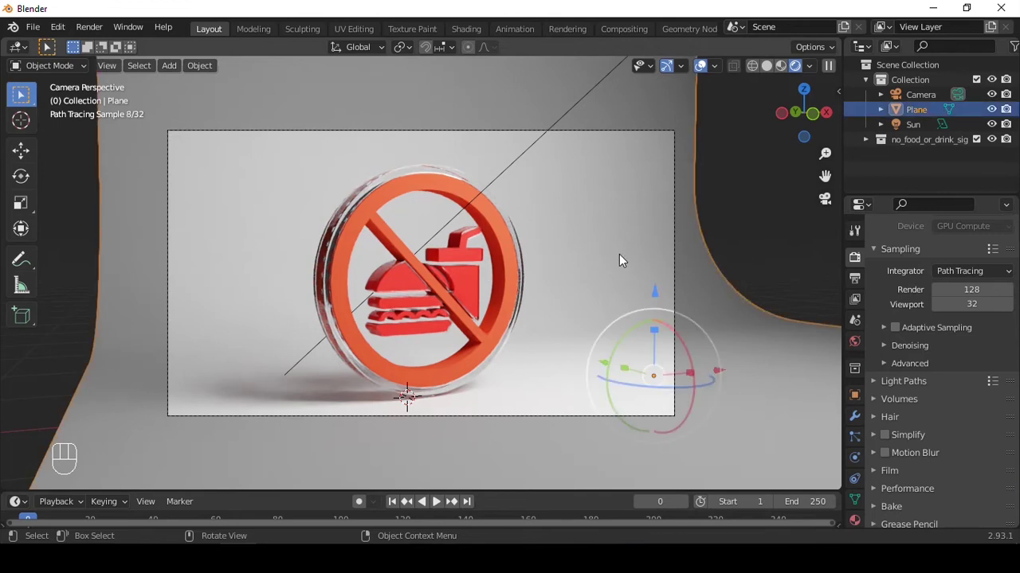
{"action": "key", "text": "Delete"}
{"action": "key", "text": "ctrl+z"}
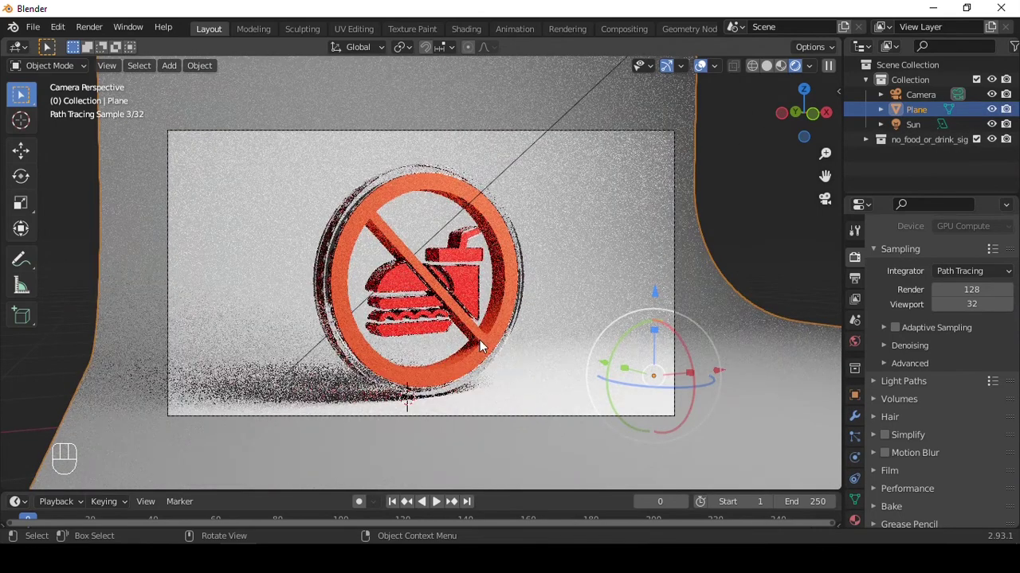